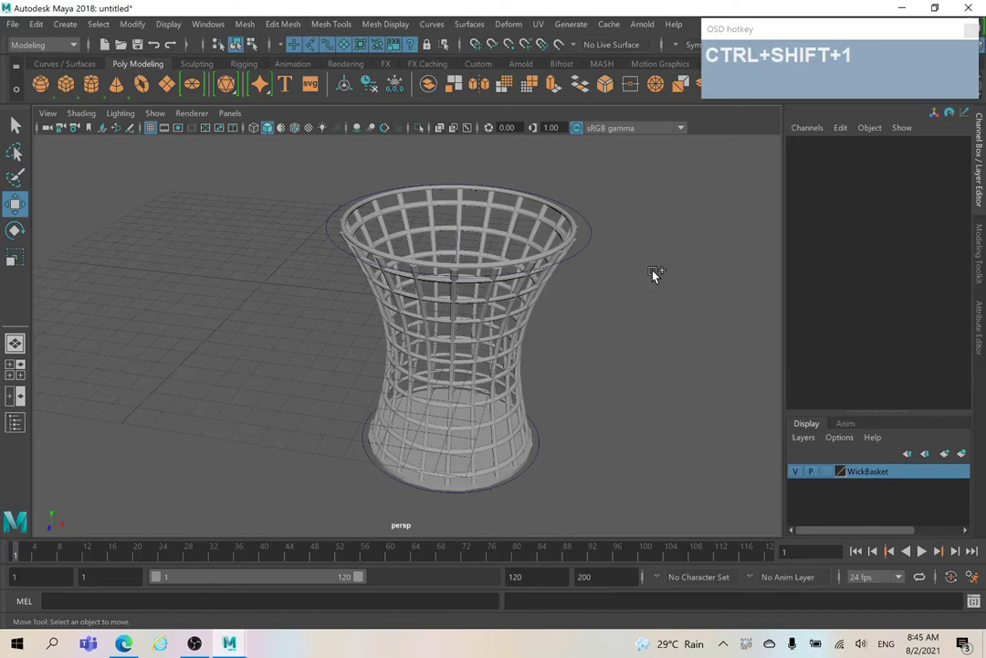
Hide the WickBasket layer so only the empty grid remains in view
left_click_drag(485, 303, 485, 287)
left_click_drag(494, 274, 494, 274)
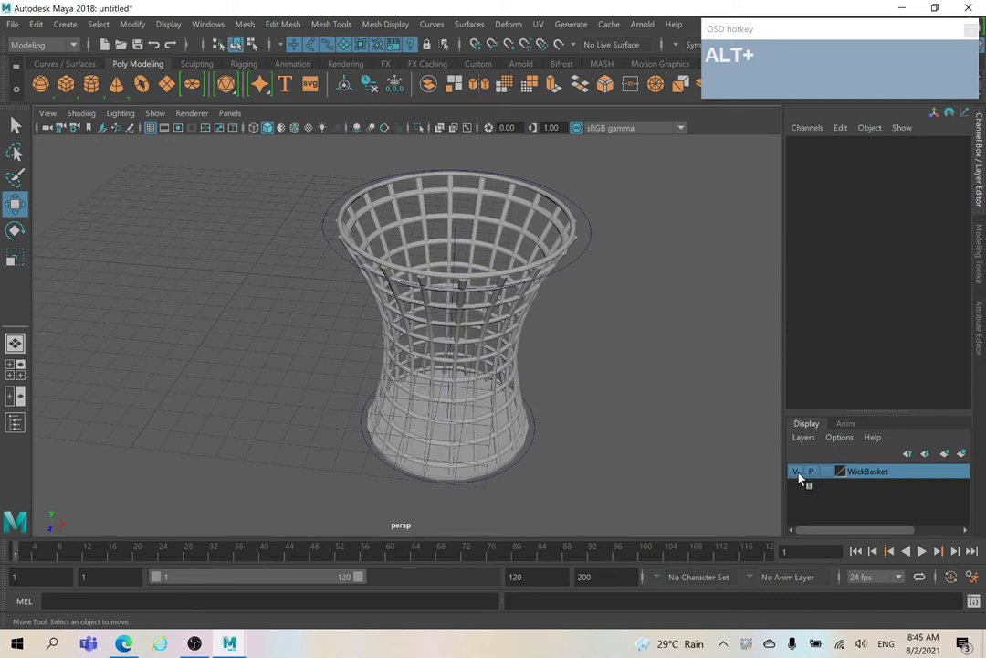
left_click(804, 477)
middle_click(256, 298)
left_click(473, 292)
Create a polygon cylinder and bring up its polyCylinder construction settings in the Channel Box
right_click(378, 287)
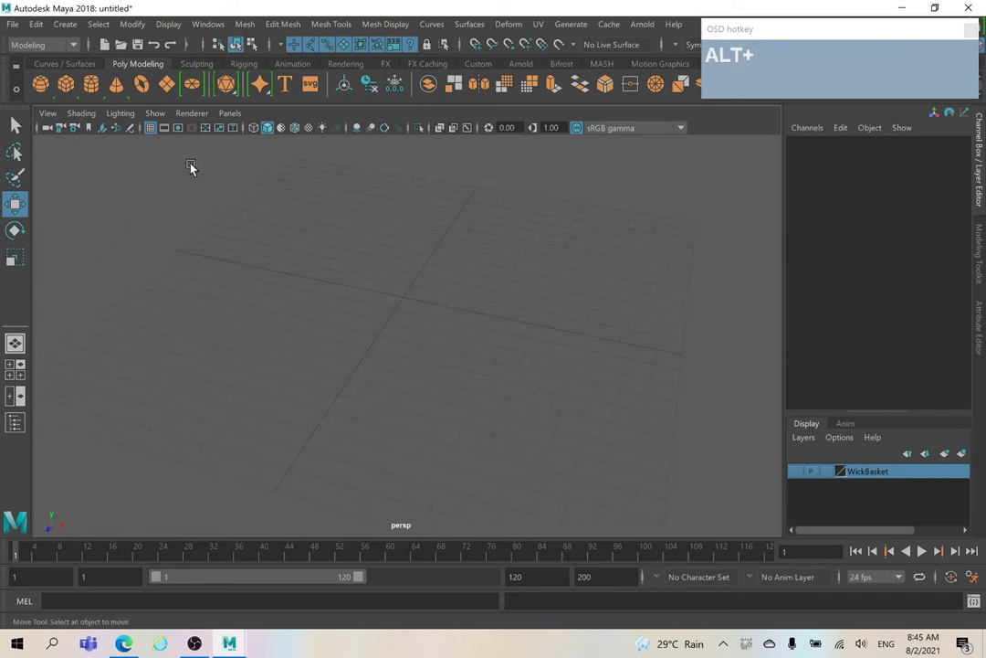
left_click(94, 91)
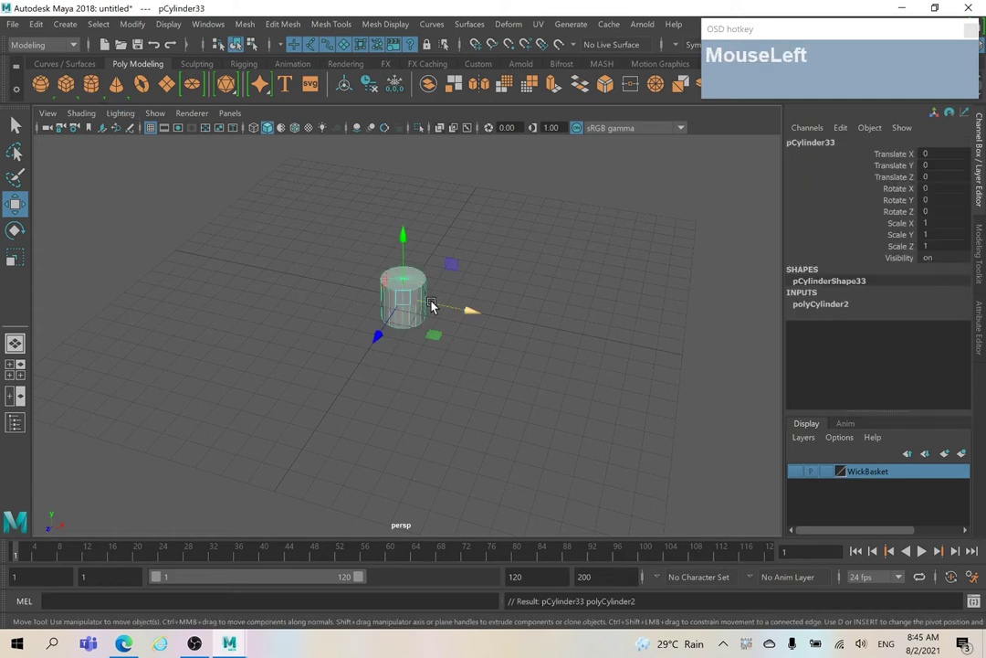
middle_click(482, 260)
left_click(457, 330)
middle_click(462, 305)
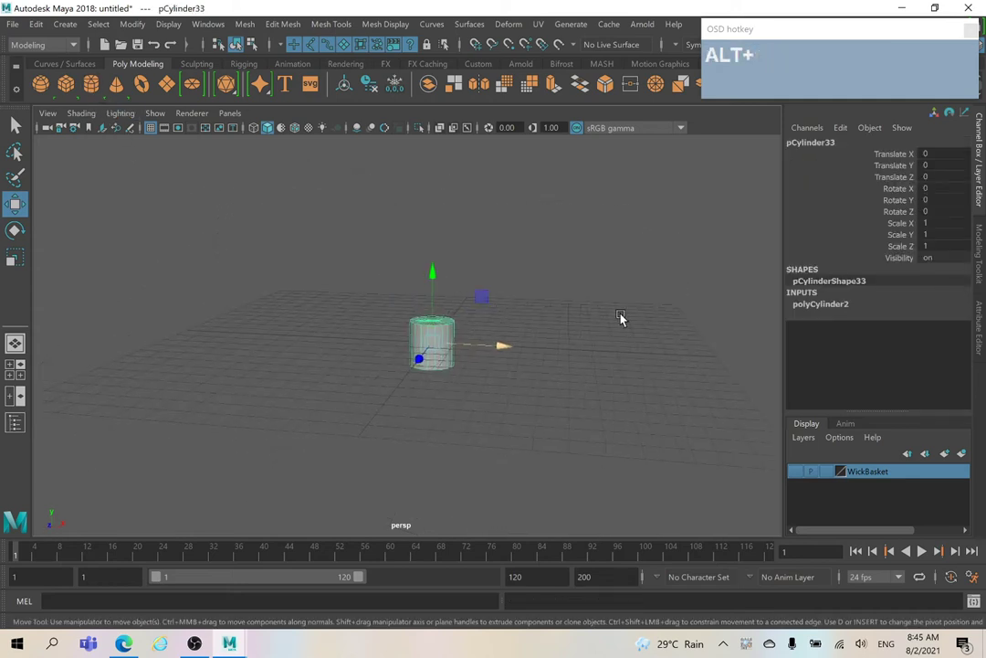
left_click(827, 308)
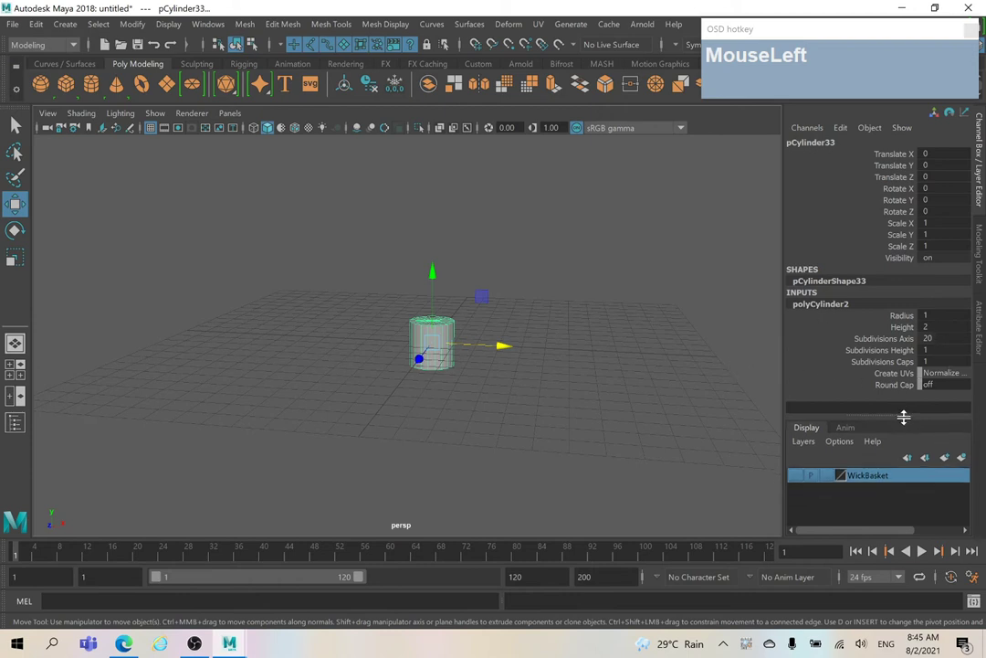
Make the rod radius 0.1, height 10, 8 axis and 100 height subdivisions, and view it whole
left_click(581, 315)
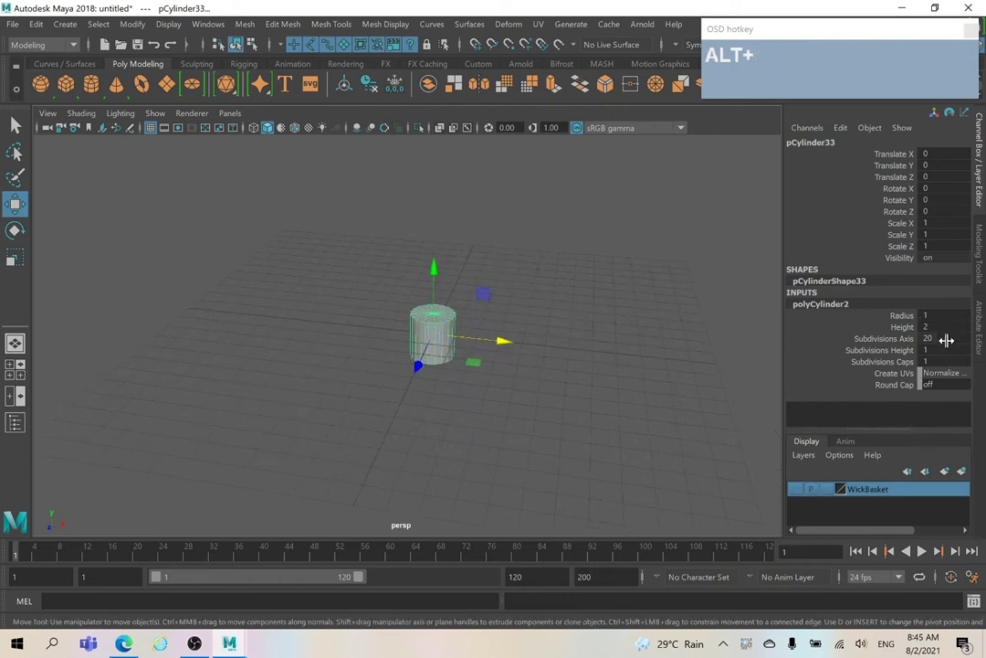
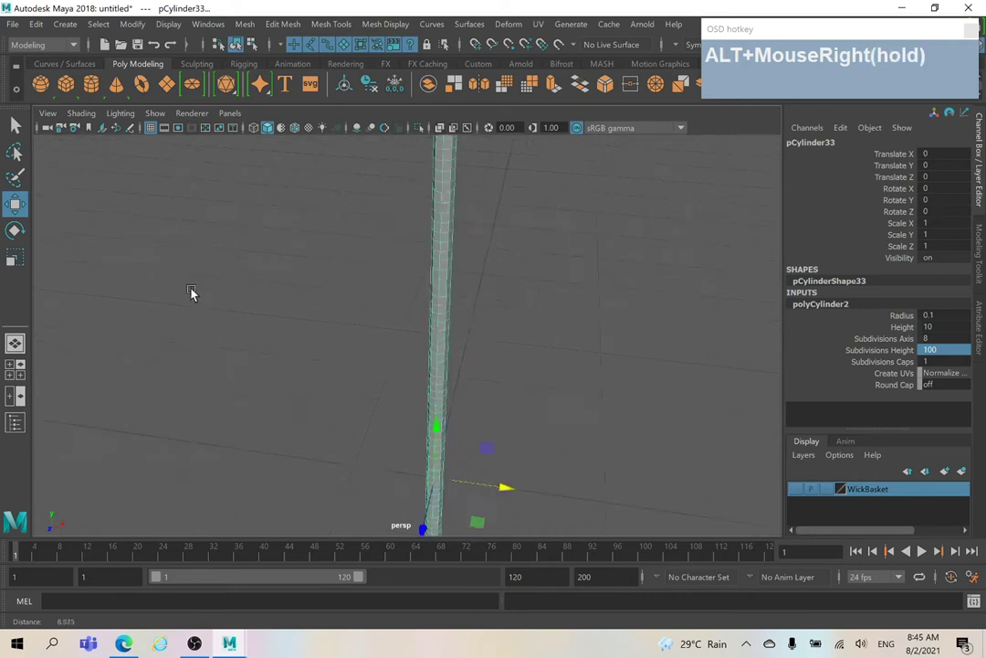
right_click(539, 311)
middle_click(499, 321)
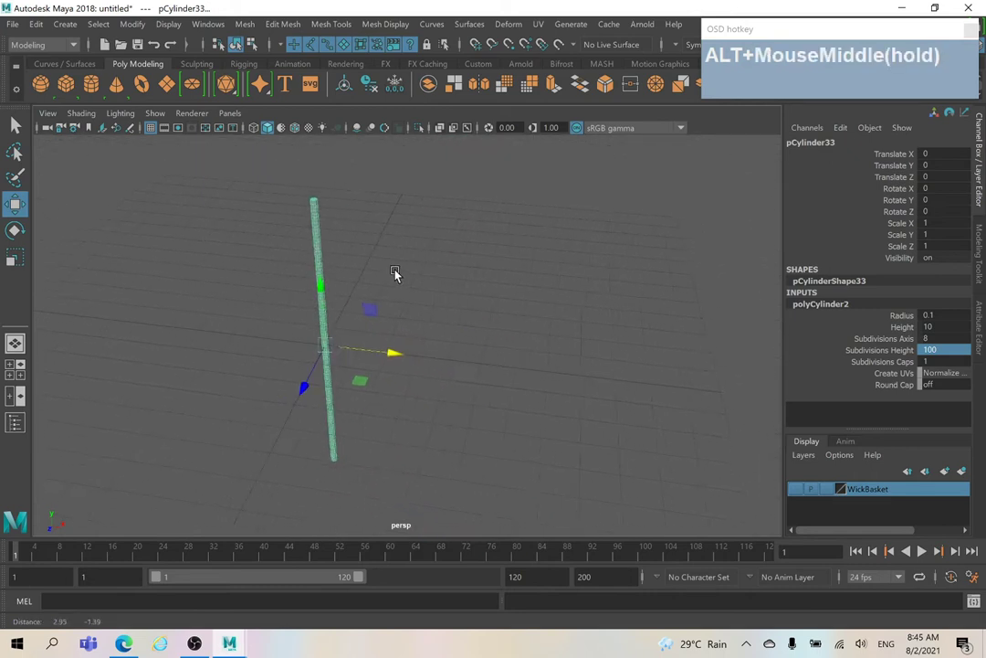
left_click_drag(381, 294, 385, 289)
middle_click(423, 294)
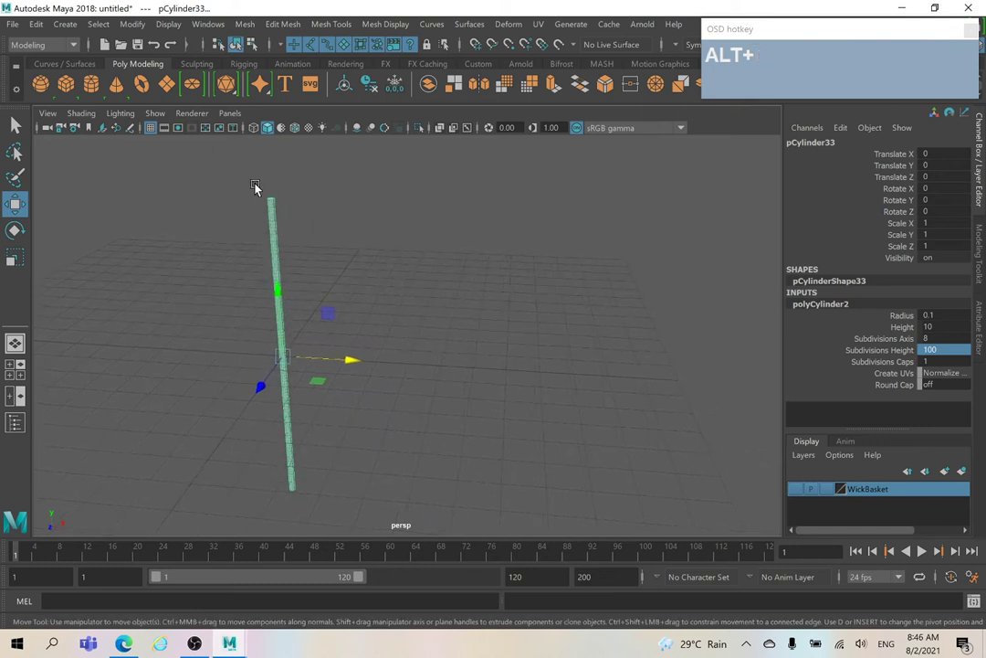
Duplicate Special the rod into 20 copies spaced 1 unit apart along X, then clear the selection
left_click_drag(47, 27, 146, 514)
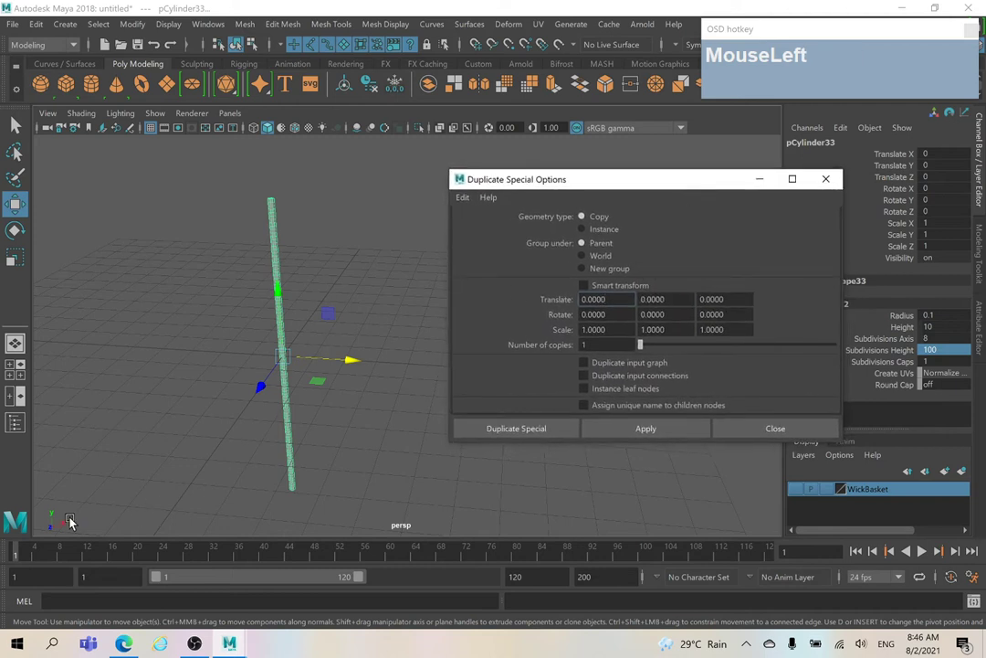
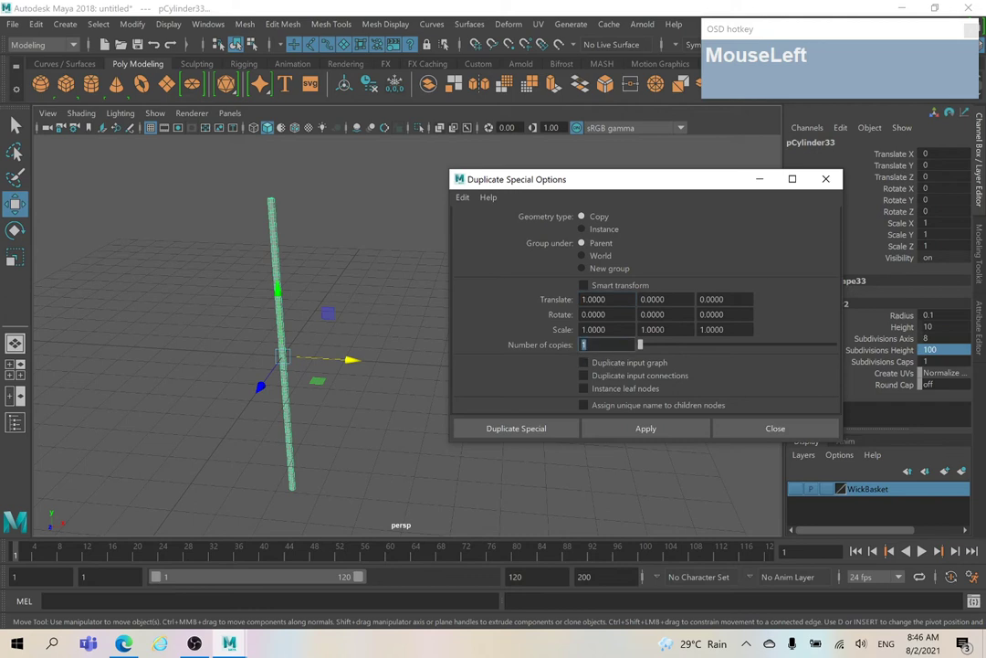
type("20")
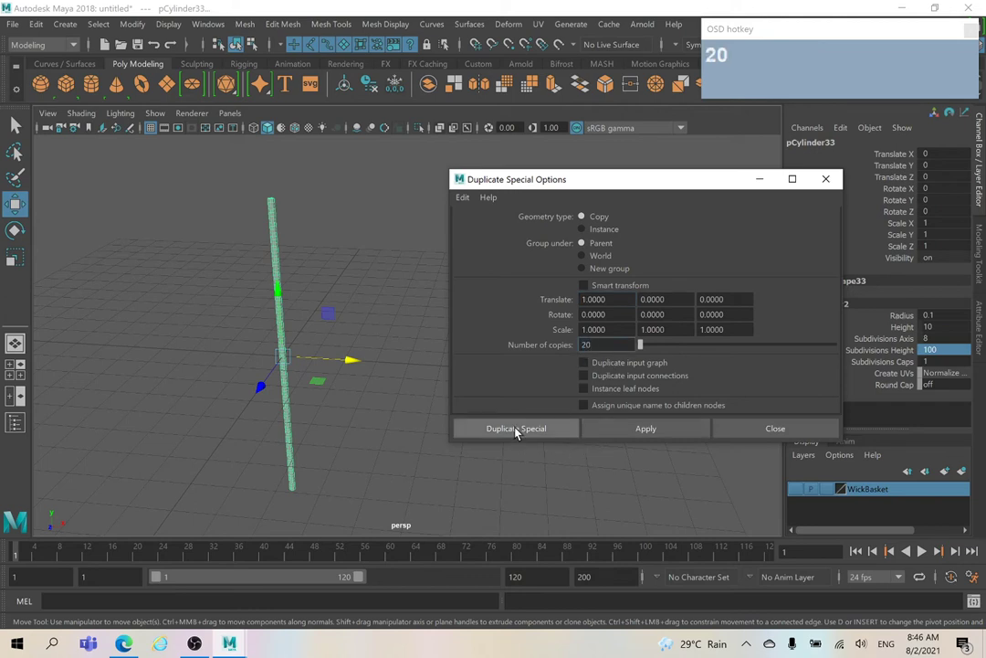
left_click(518, 435)
right_click(625, 321)
middle_click(539, 318)
left_click_drag(526, 314, 516, 311)
left_click(524, 205)
middle_click(516, 243)
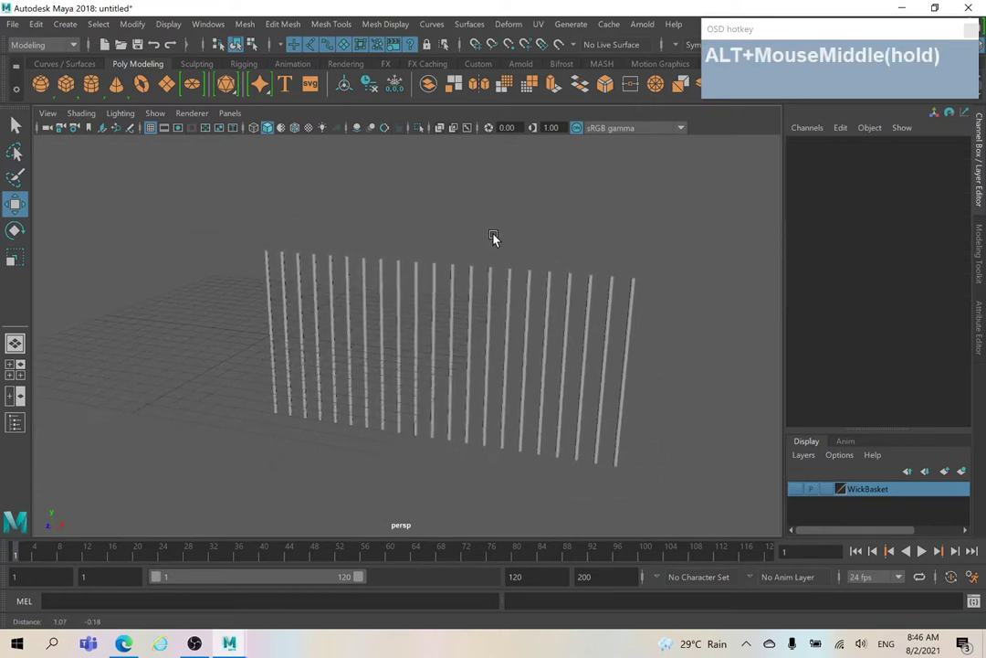
Create another cylinder and rotate it 90 degrees on Z to lie horizontal
left_click_drag(464, 232, 452, 237)
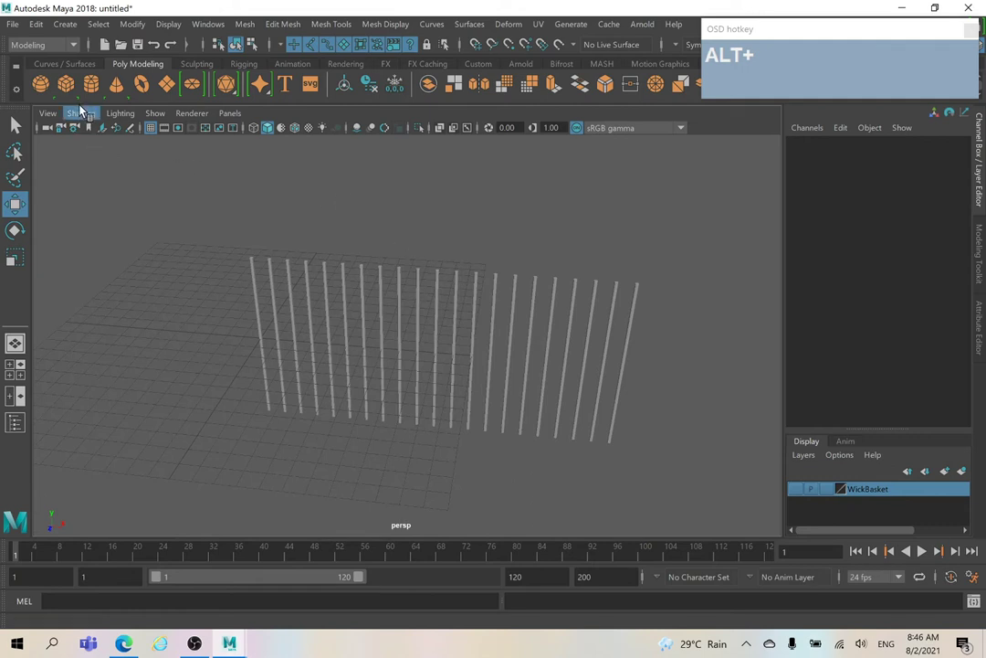
left_click(95, 85)
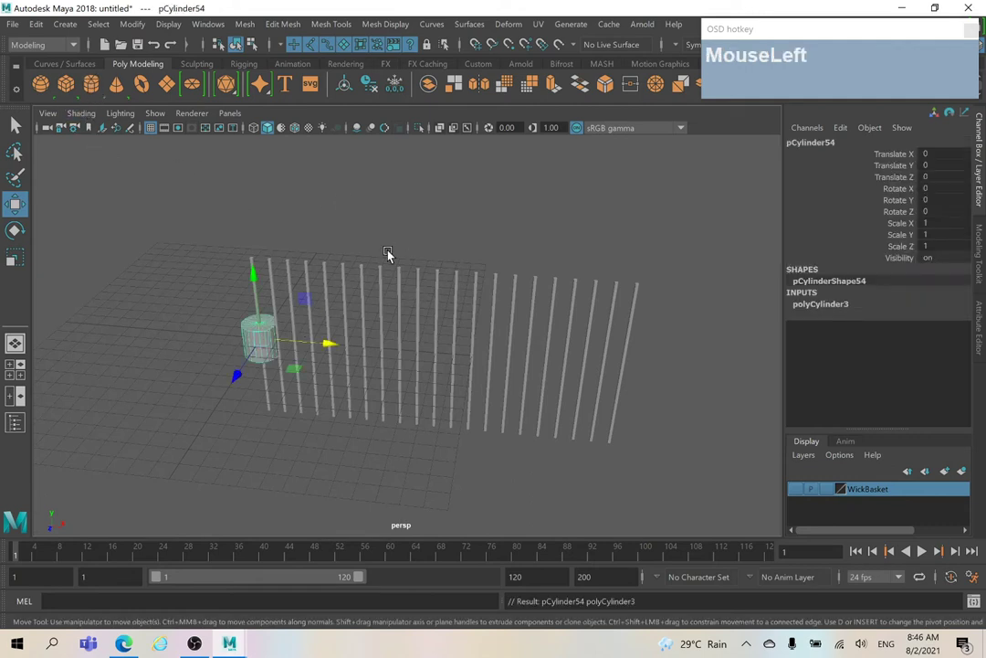
middle_click(439, 238)
left_click(837, 313)
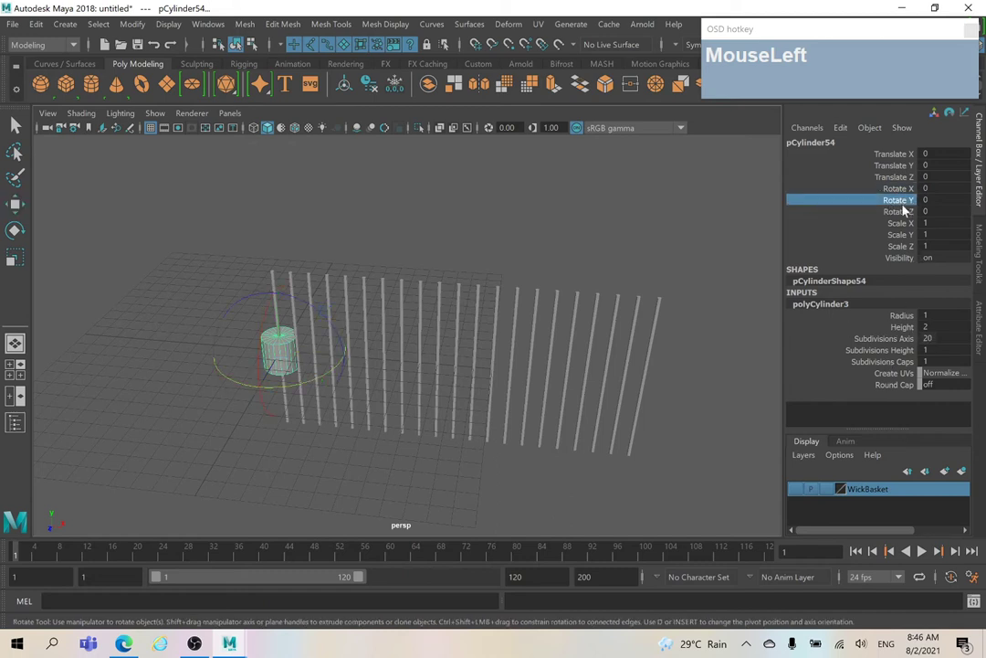
type("90")
key("Return")
Set the horizontal rod's radius to 0.1 and height to 20
right_click(337, 326)
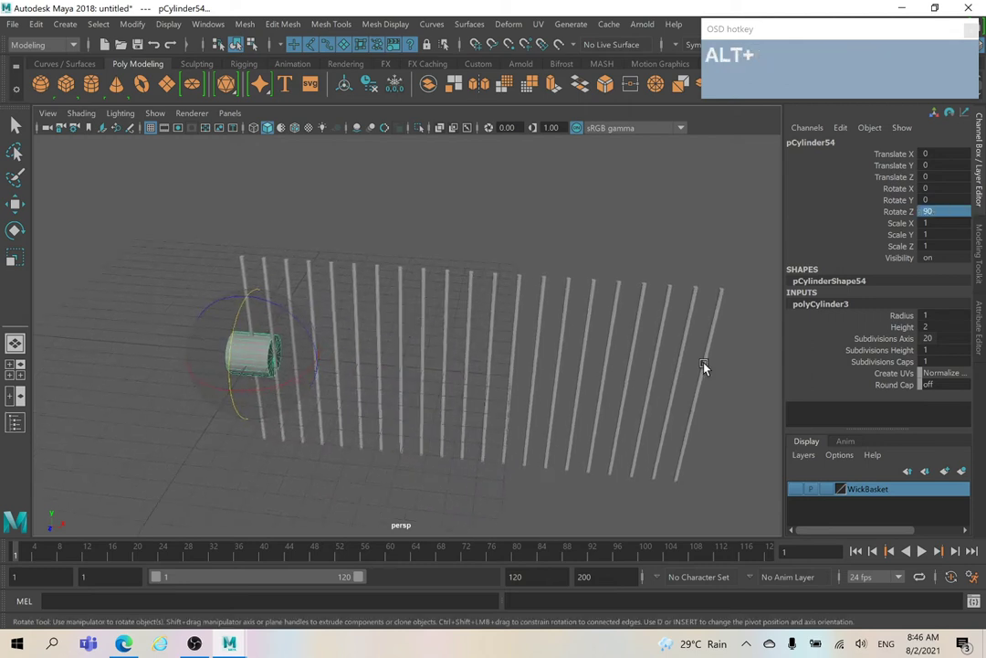
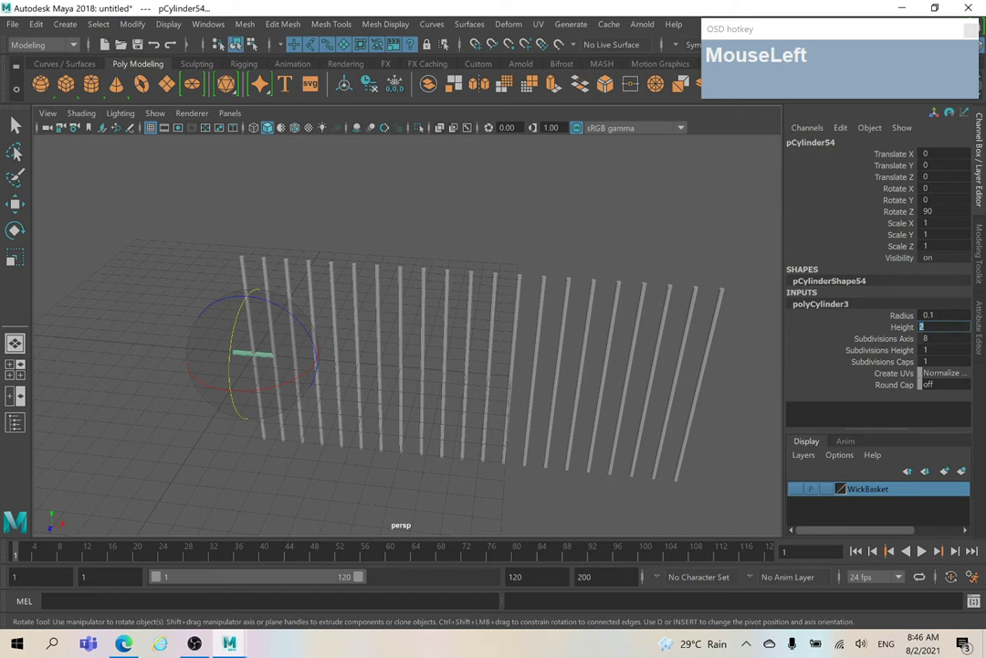
type("20")
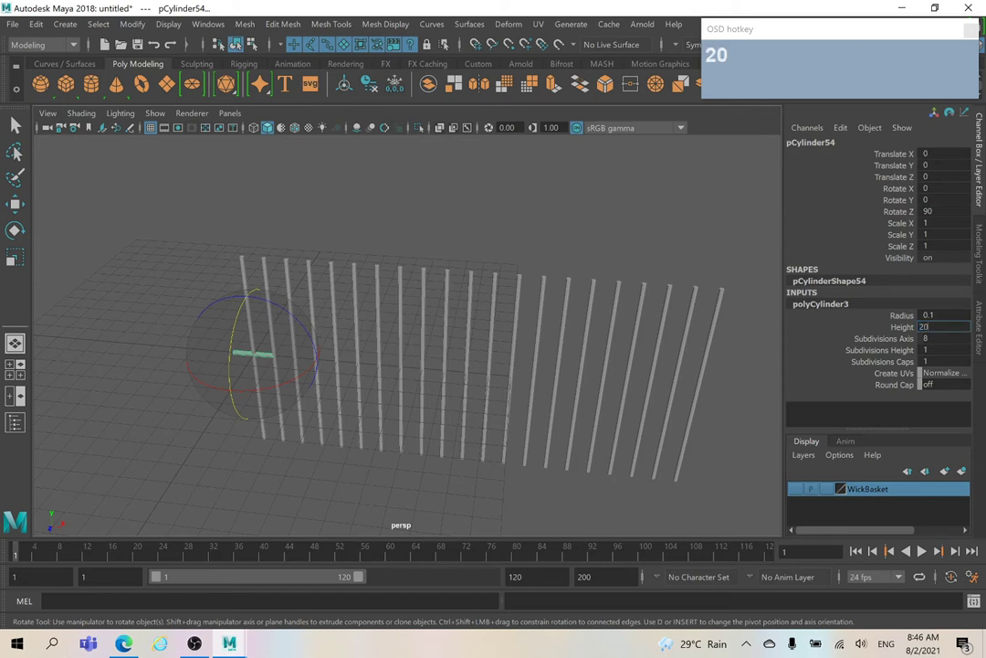
key("Return")
right_click(489, 328)
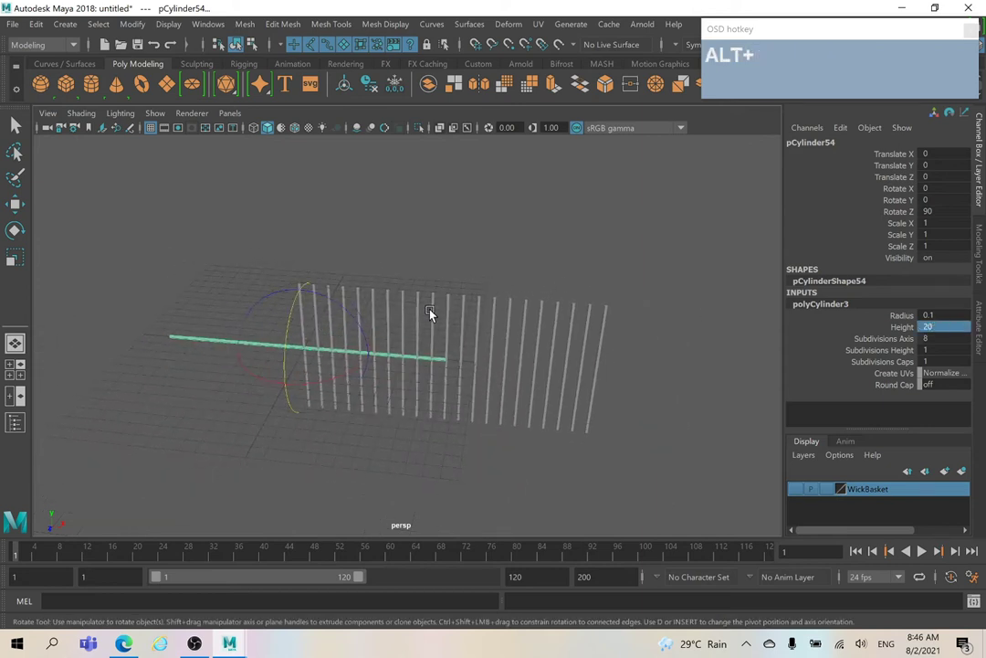
Move the long rod up and across the tops of the row of uprights
key("alt+w")
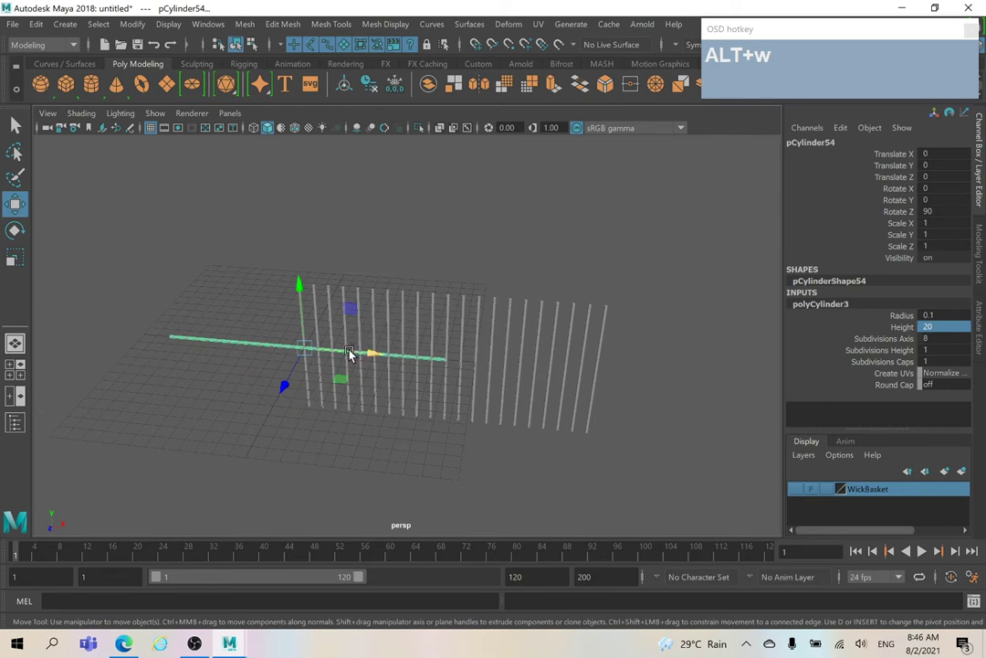
left_click_drag(357, 355, 482, 364)
right_click(431, 372)
left_click_drag(478, 339, 499, 289)
middle_click(569, 385)
Raise the long rod's height subdivisions to 200 and inspect where it crosses the uprights
left_click(574, 371)
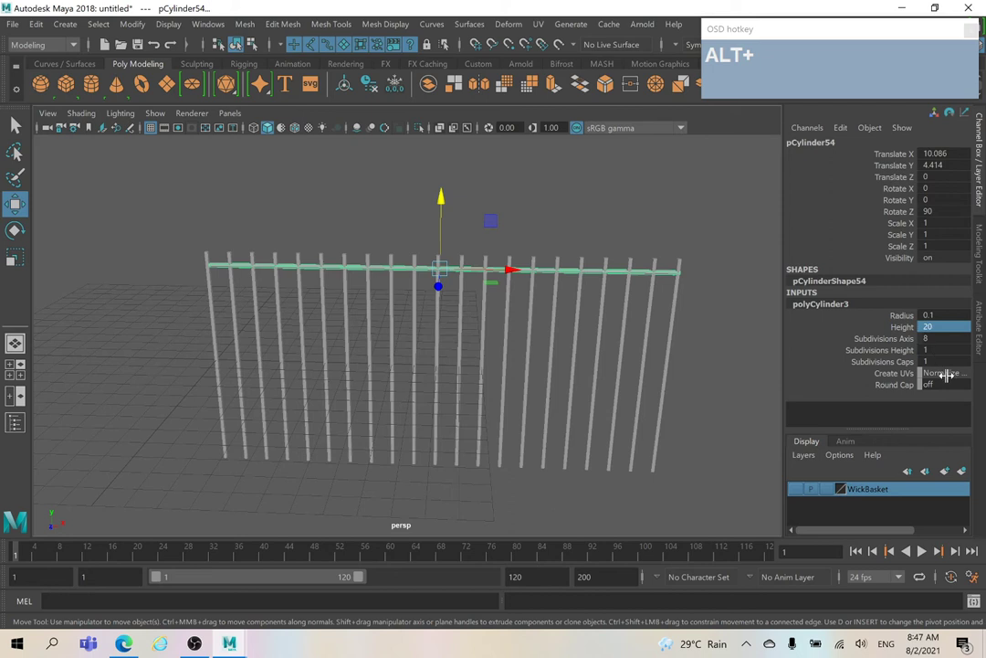
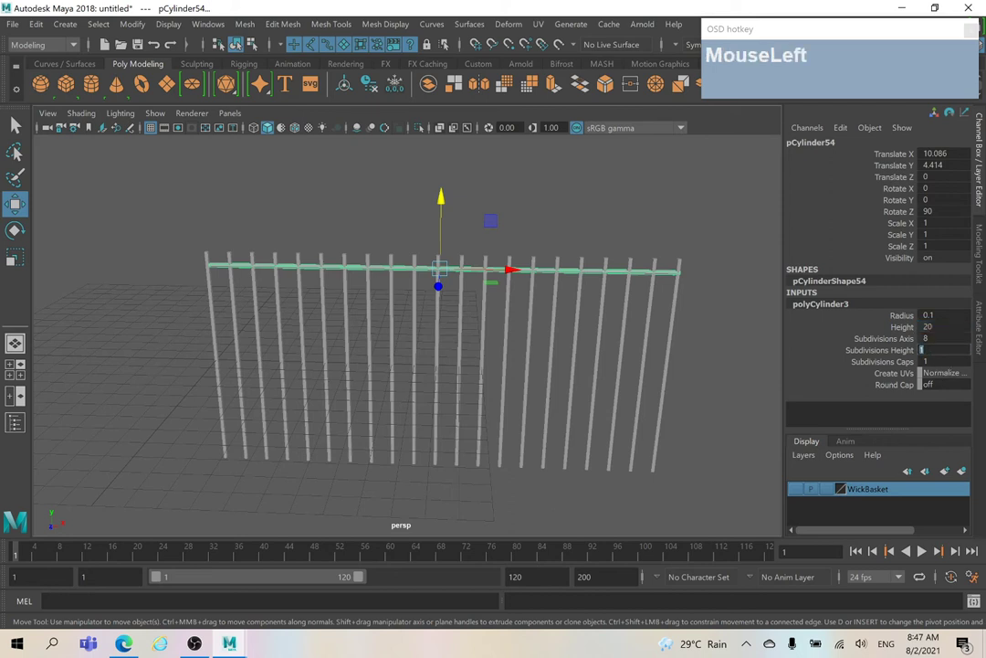
type("200")
key("Return")
right_click(305, 275)
middle_click(427, 208)
right_click(316, 371)
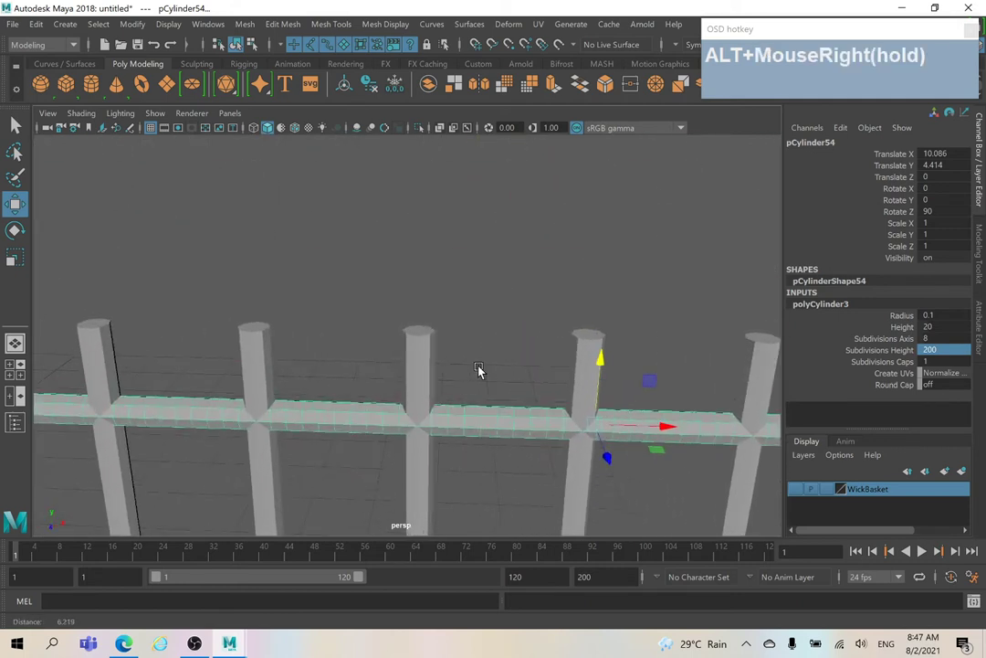
right_click(526, 404)
middle_click(412, 411)
right_click(417, 352)
left_click_drag(515, 383, 512, 367)
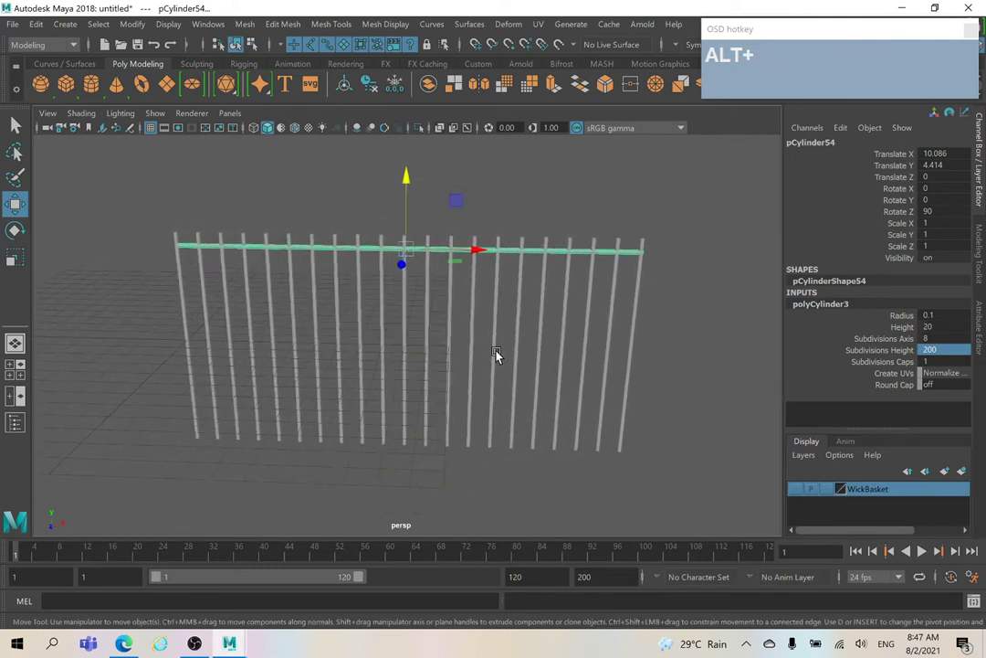
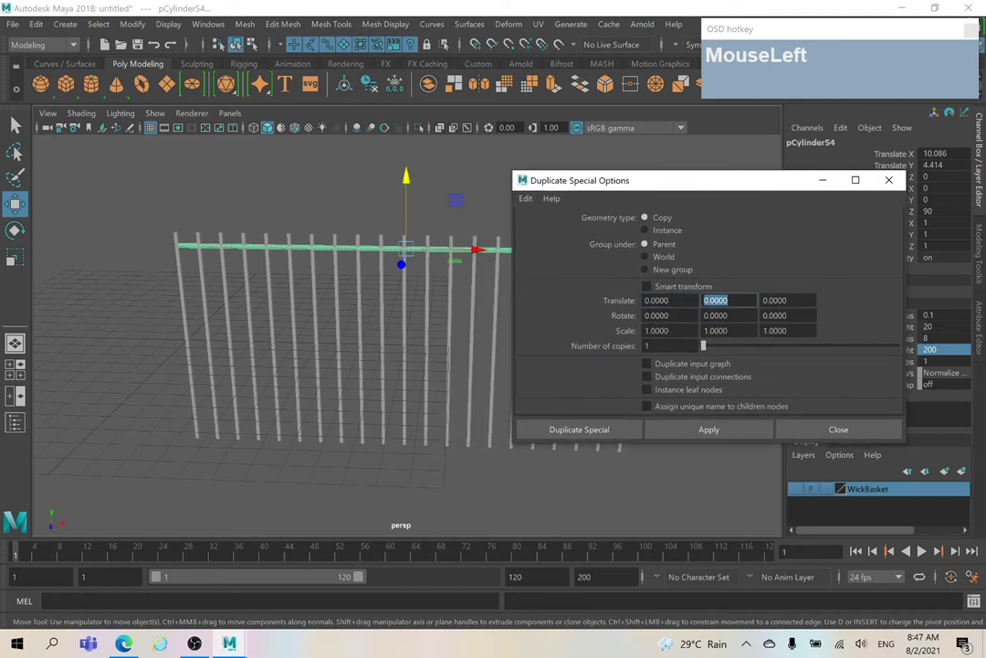
Duplicate Special the horizontal bar into 9 copies offset -1 in Y, stacking down the uprights
key("1")
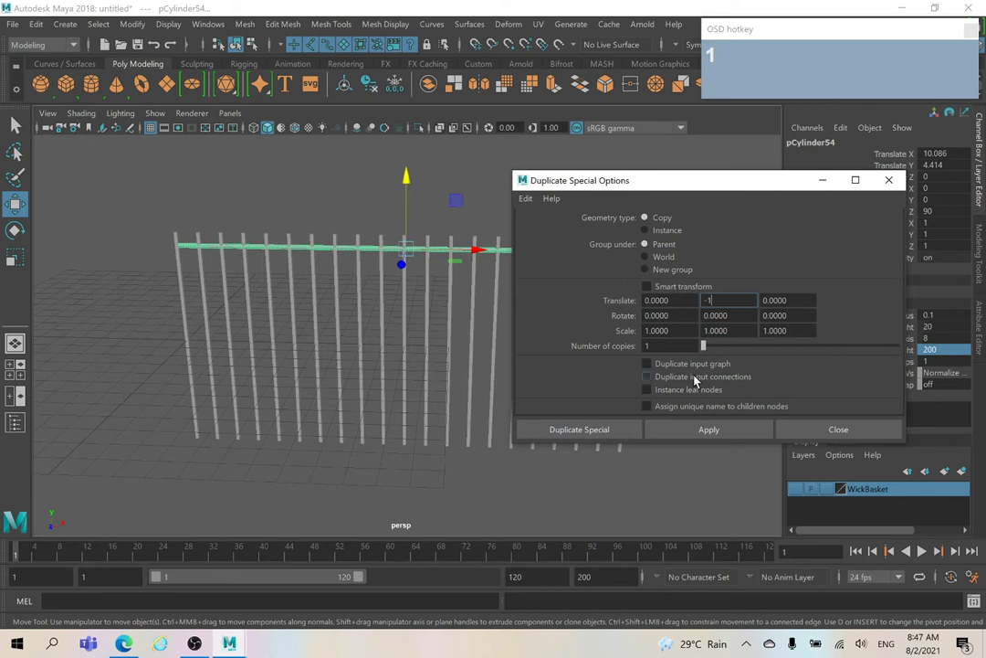
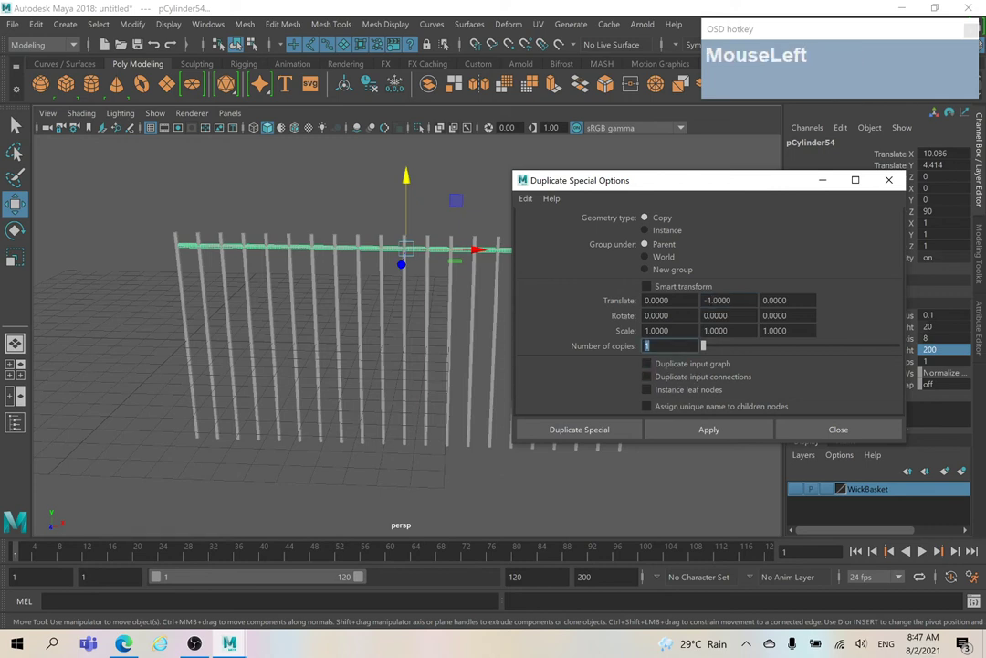
key("9")
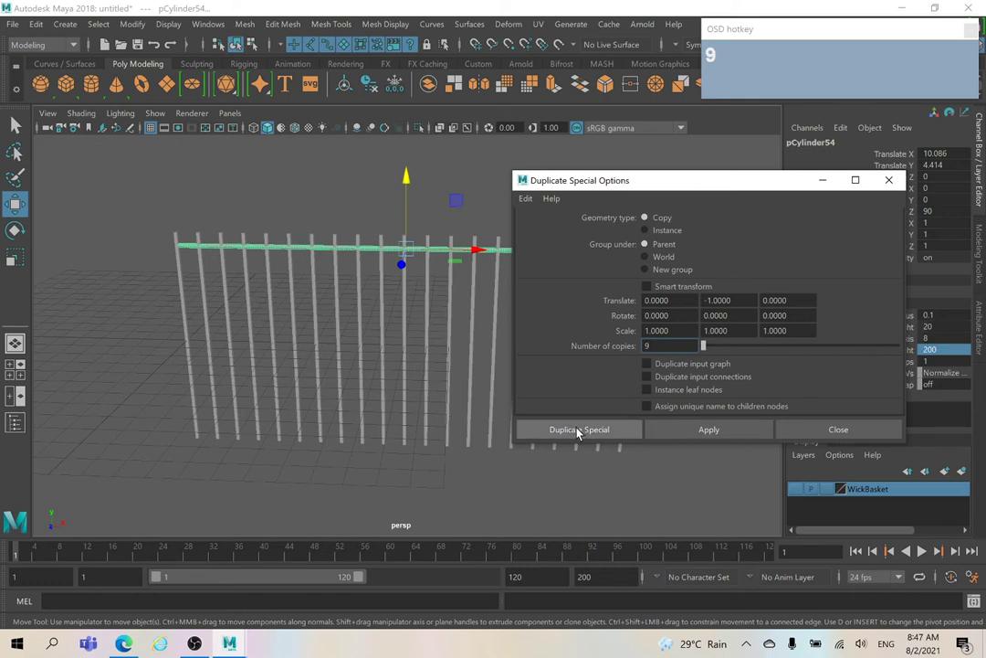
left_click(585, 432)
right_click(644, 332)
left_click_drag(633, 345, 646, 347)
Marquee-select all the bars of the woven grid
left_click(535, 212)
right_click(623, 218)
left_click(493, 226)
left_click_drag(203, 225, 608, 417)
left_click(628, 388)
right_click(620, 411)
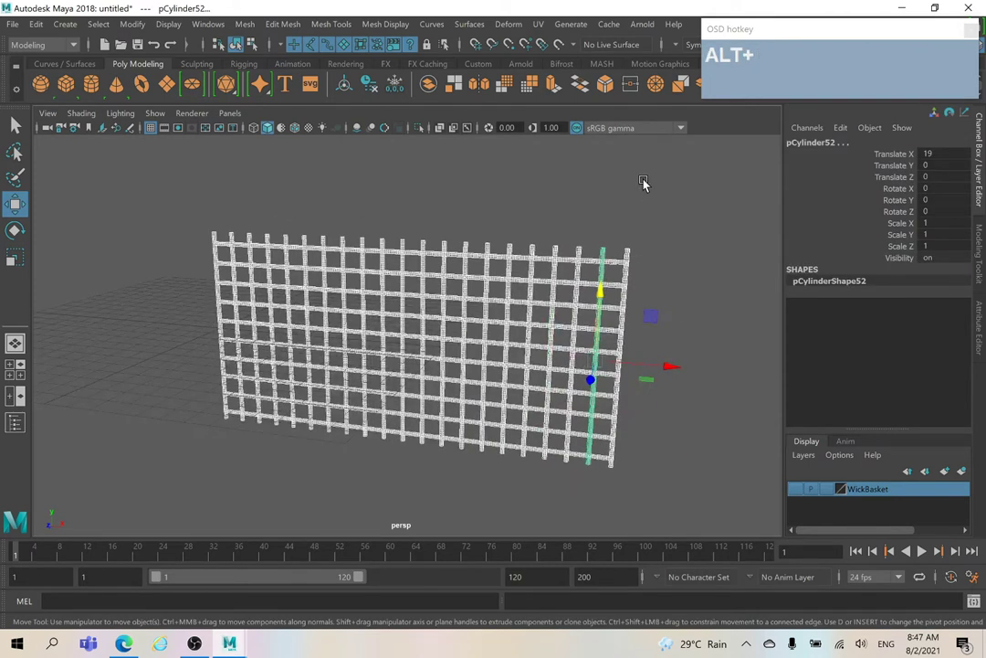
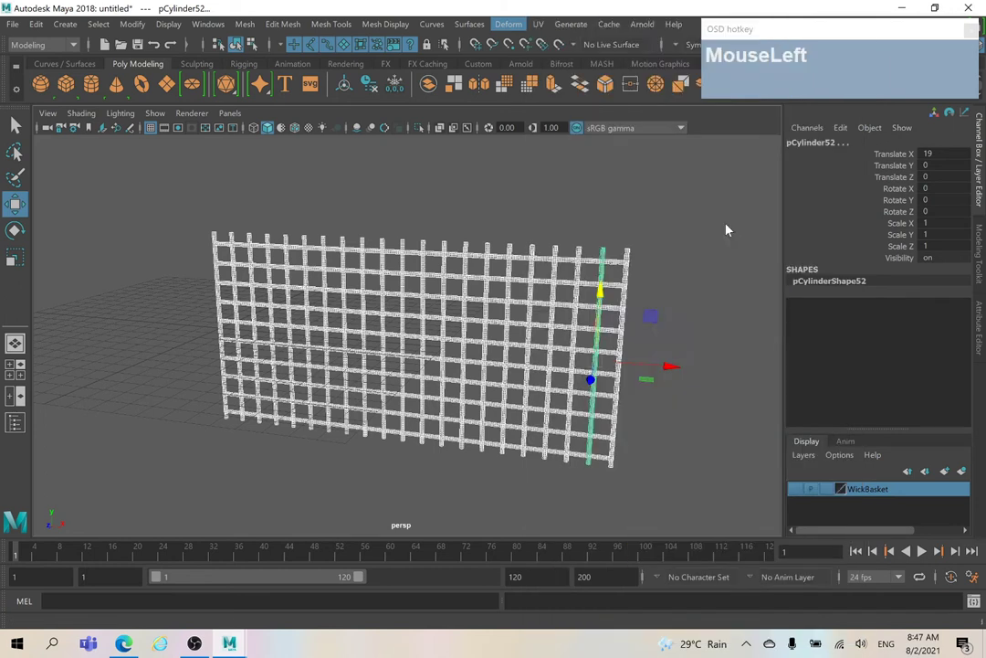
Add a bend deformer to the grid, rotate its handle 90 on Z and show the bend1 settings
right_click(613, 196)
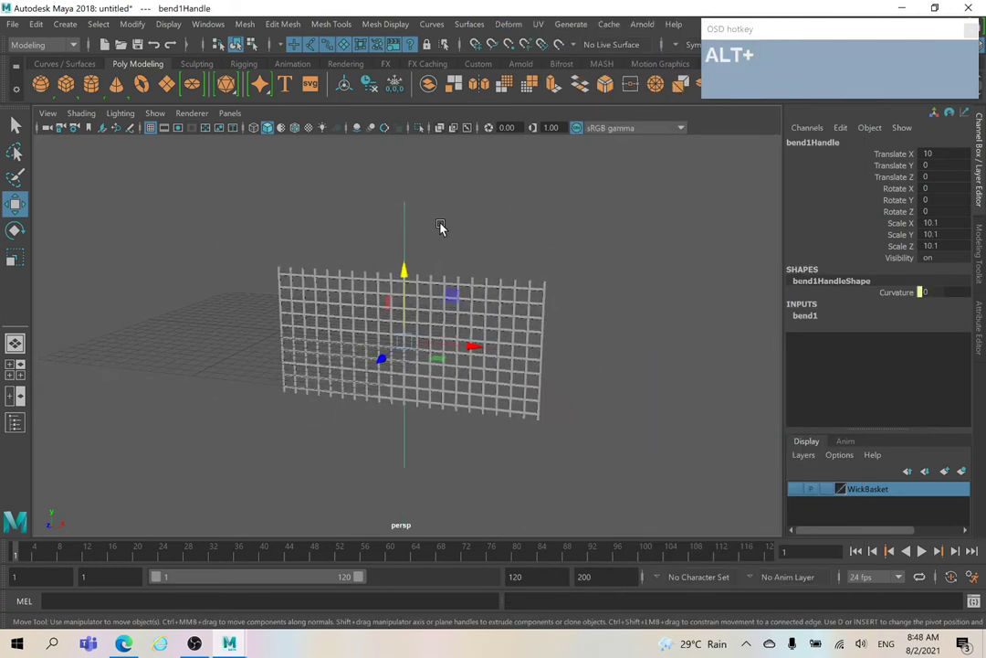
key("e")
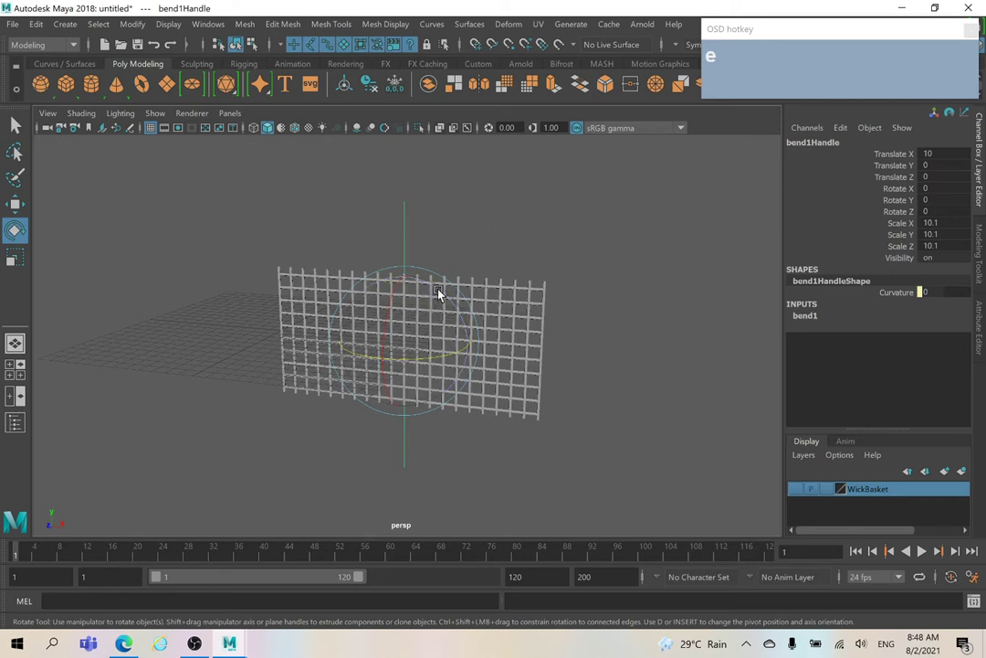
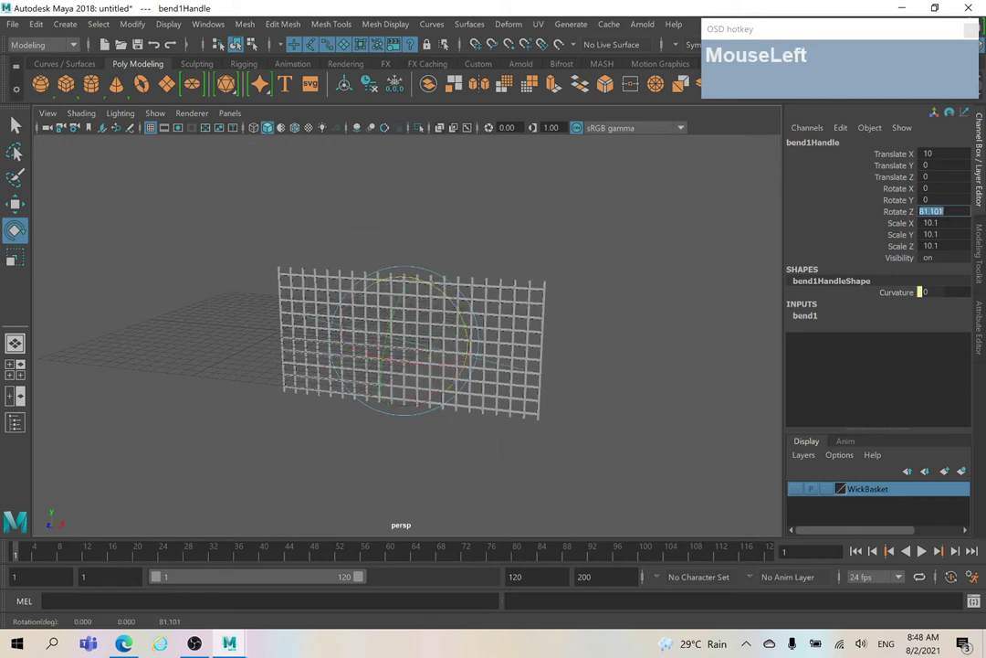
key("9")
key("Return")
right_click(345, 321)
left_click(540, 269)
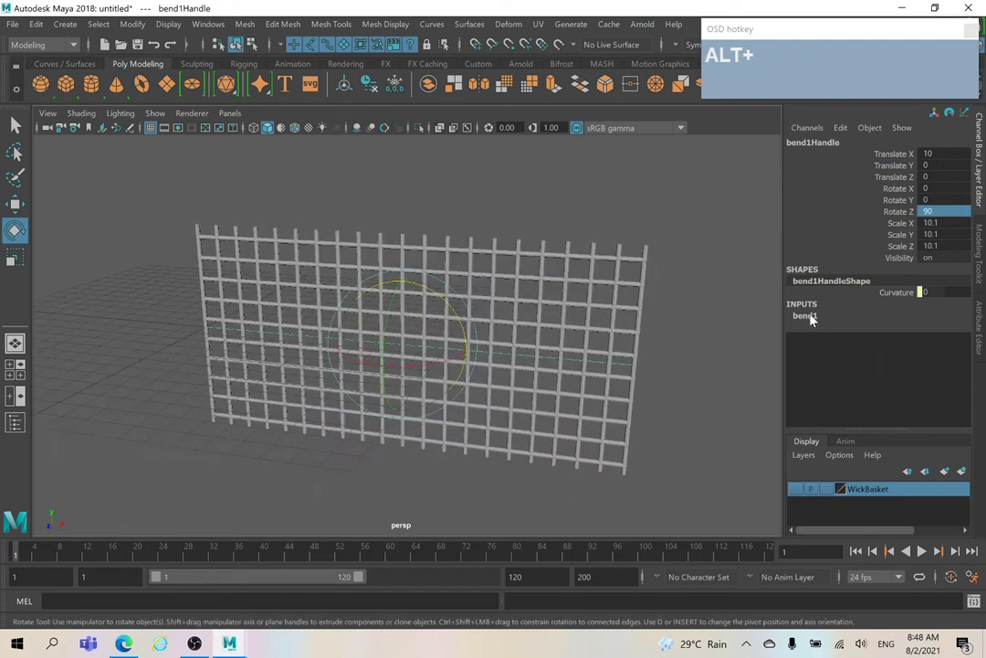
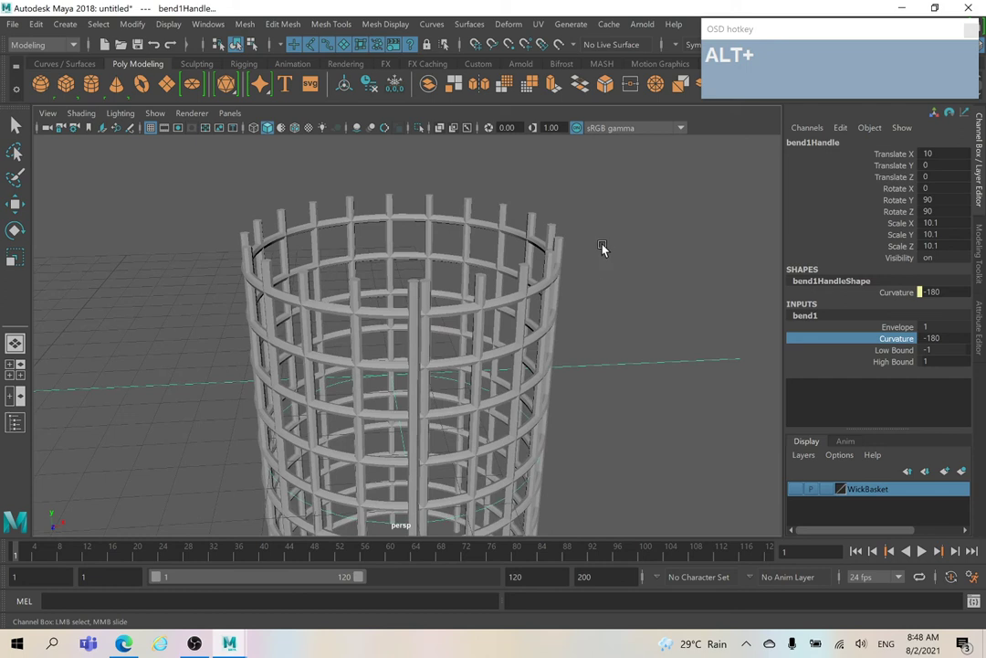
Delete a stray bar, then select the whole rolled cylinder grid with its bend handle
left_click(613, 245)
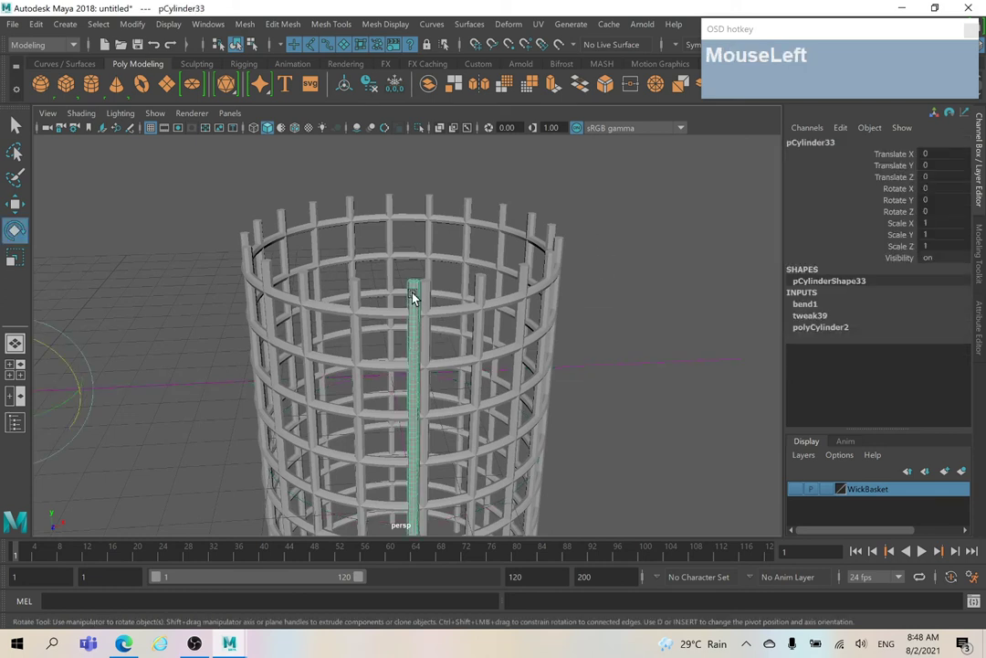
key("Delete")
left_click(642, 353)
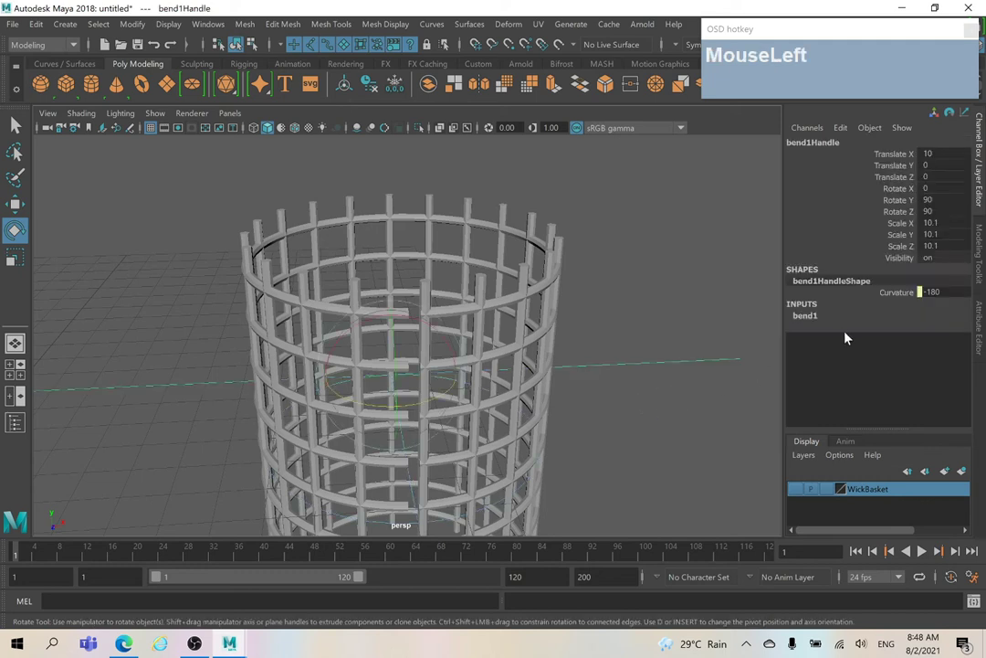
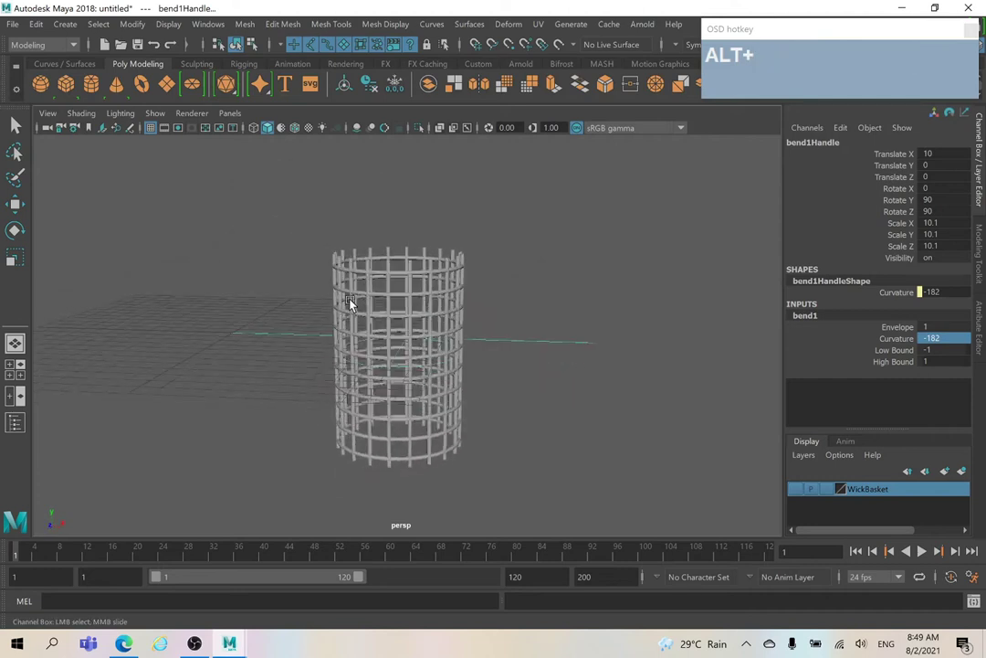
left_click_drag(291, 215, 555, 448)
Delete the bars' construction history to bake in the bend, then reselect them
left_click(562, 416)
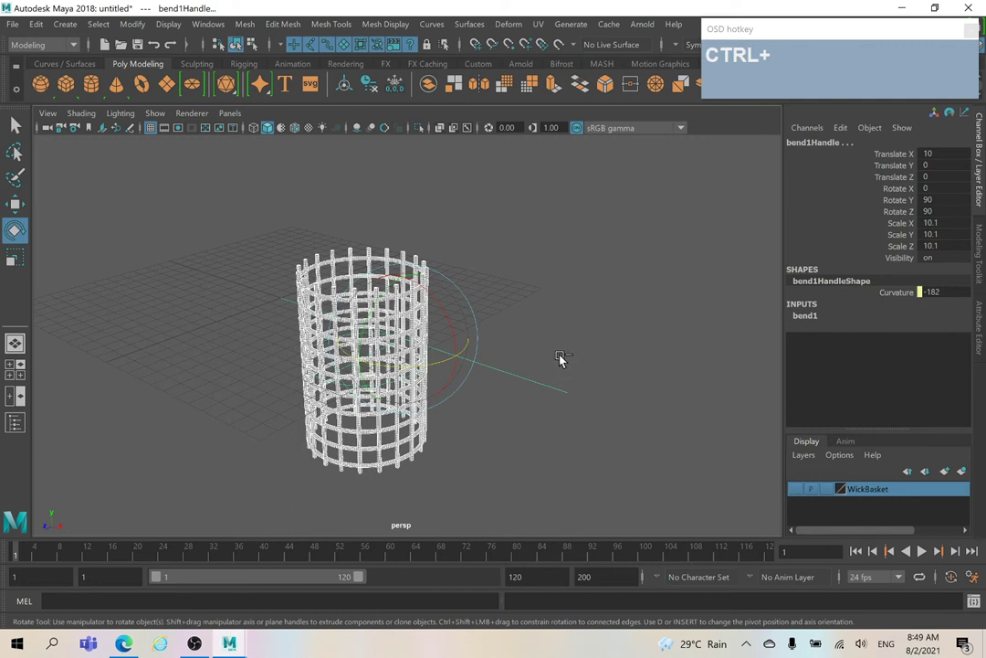
left_click(561, 369)
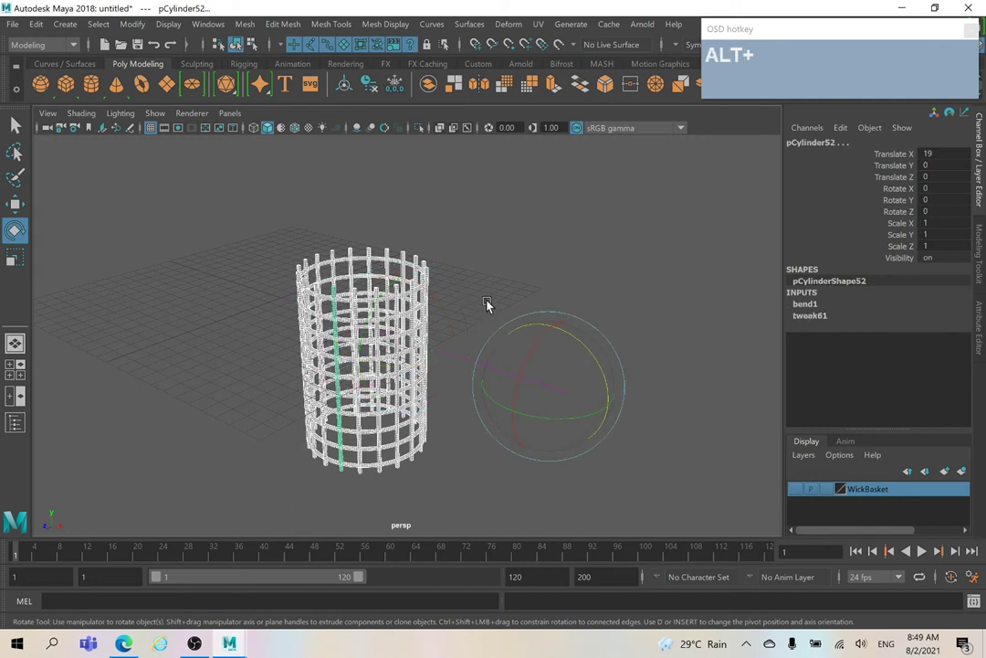
middle_click(483, 267)
left_click(525, 256)
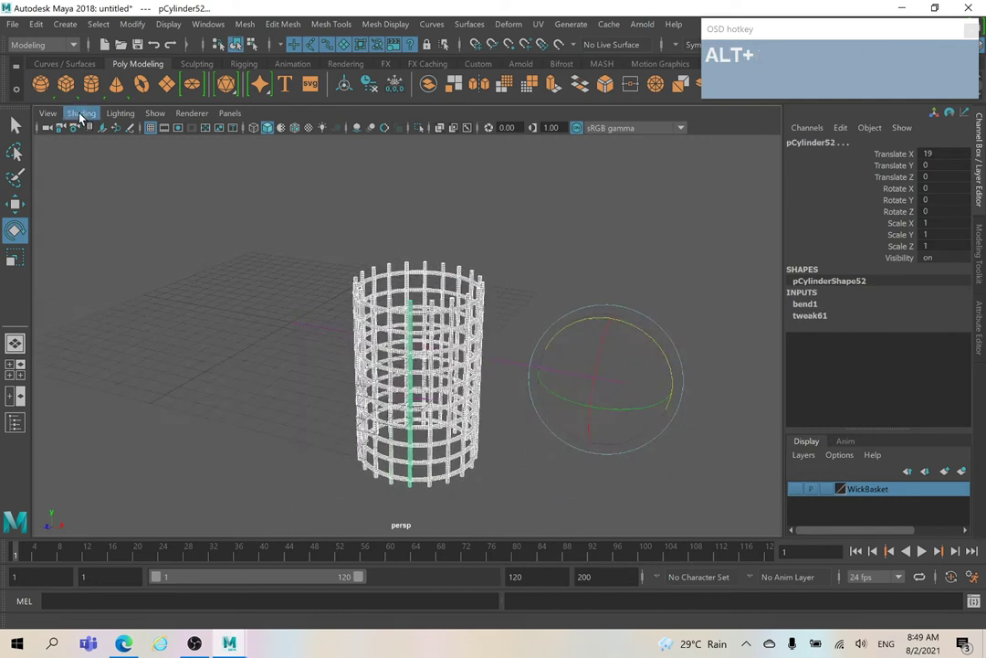
left_click(44, 28)
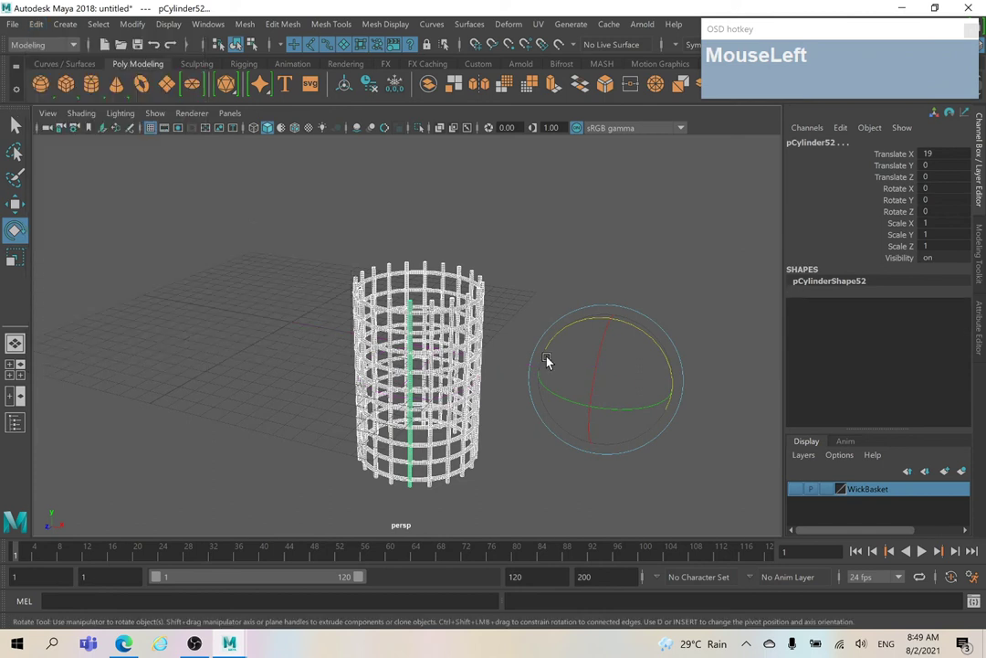
middle_click(511, 362)
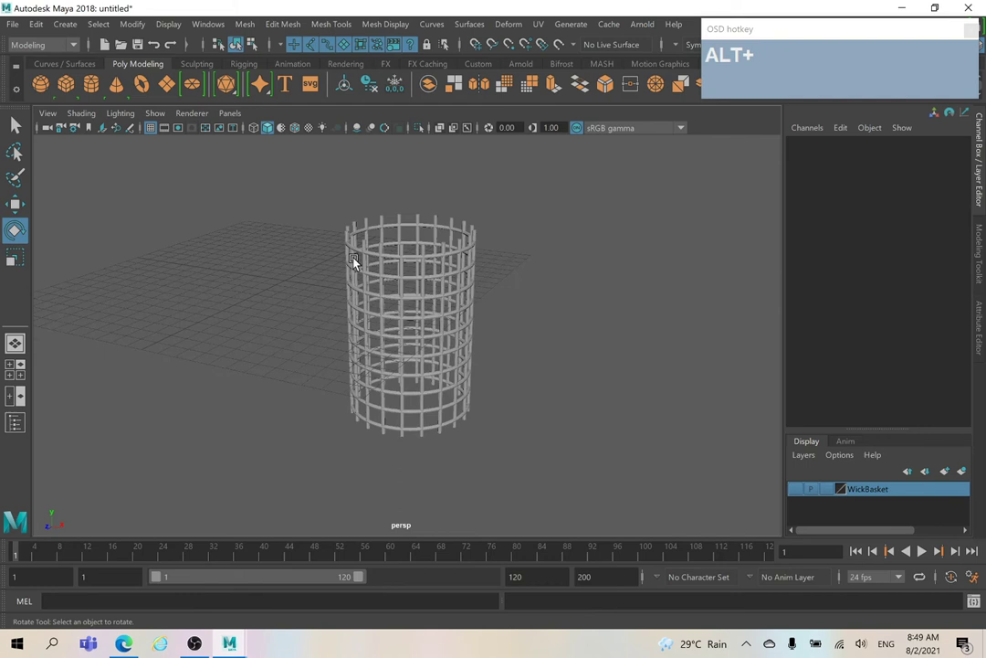
left_click(267, 201)
middle_click(525, 216)
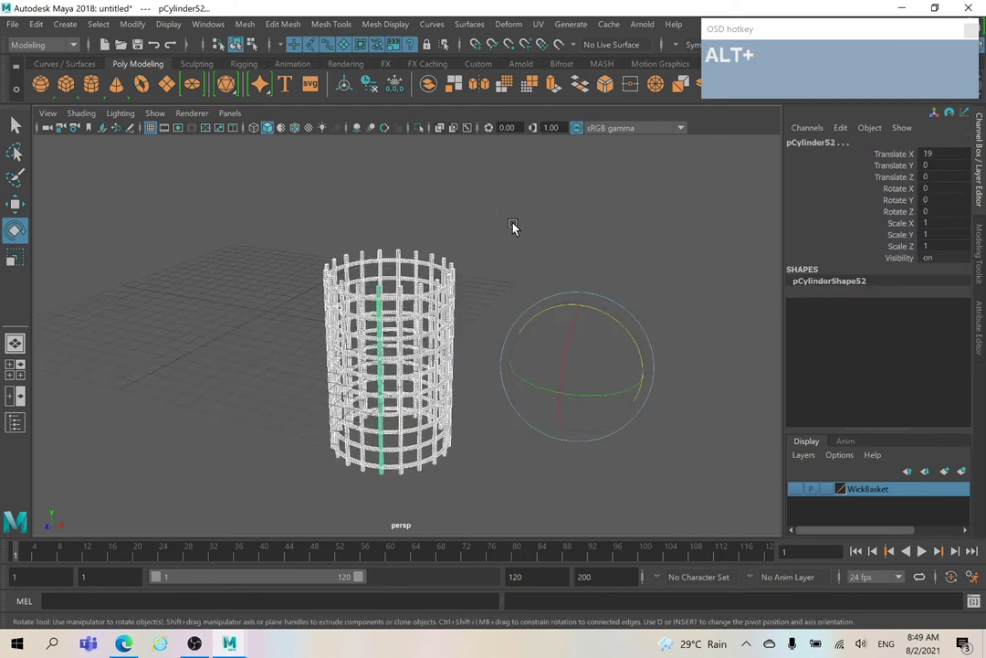
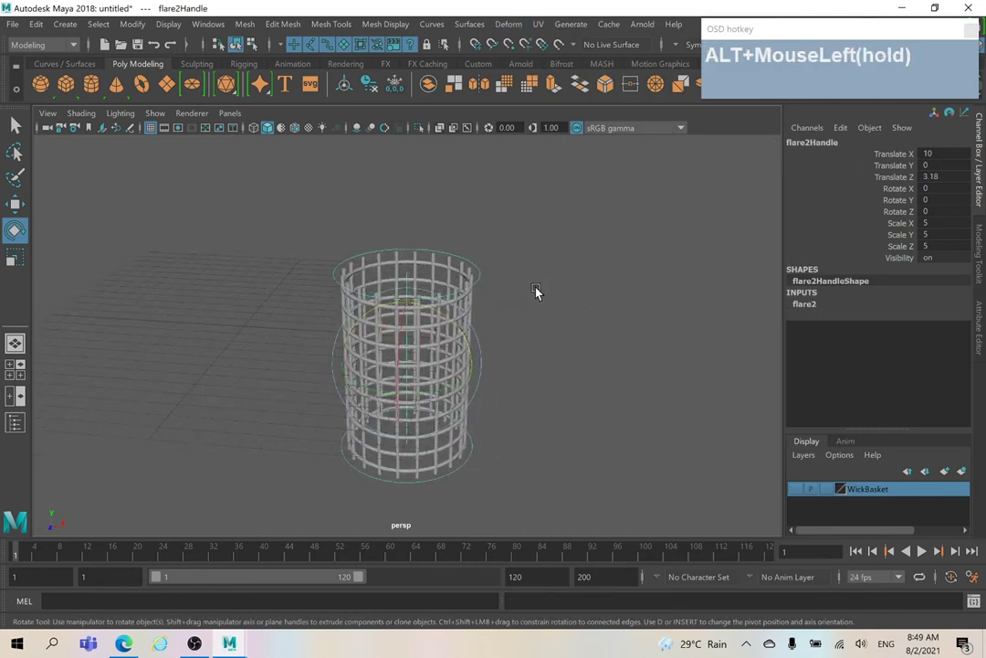
Show the flare deformer's settings and set Curve to -0.15 to pinch the basket's middle
middle_click(562, 291)
right_click(600, 274)
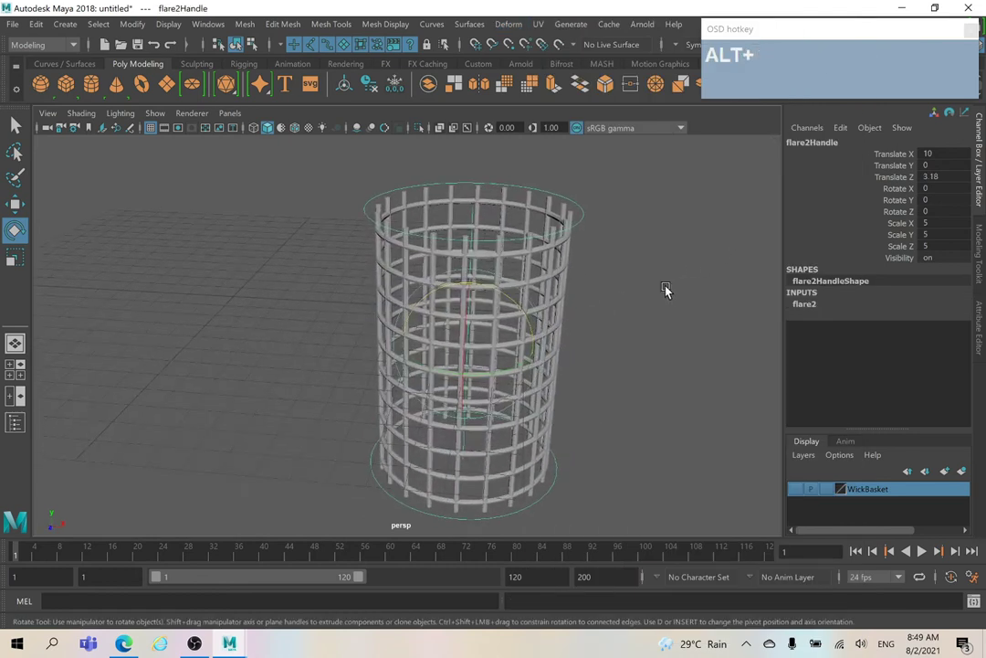
middle_click(651, 282)
left_click(817, 307)
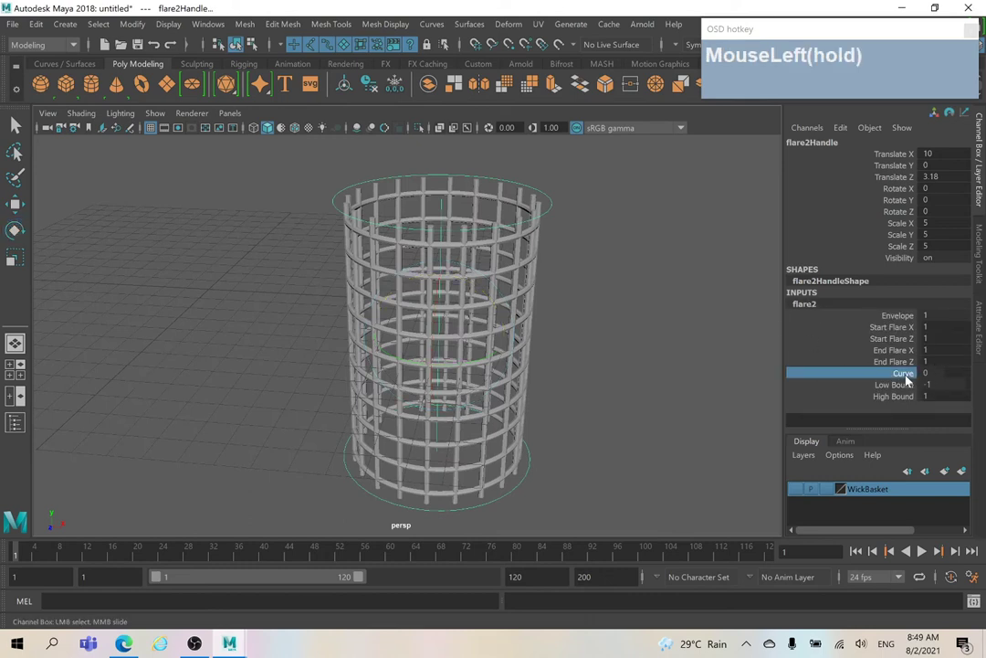
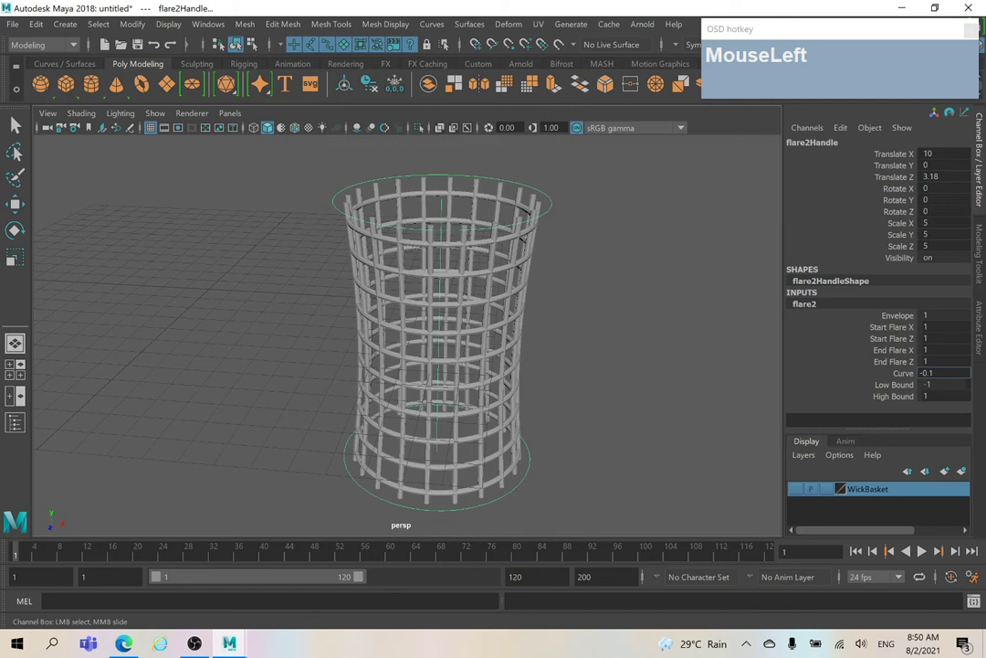
key("5")
key("Return")
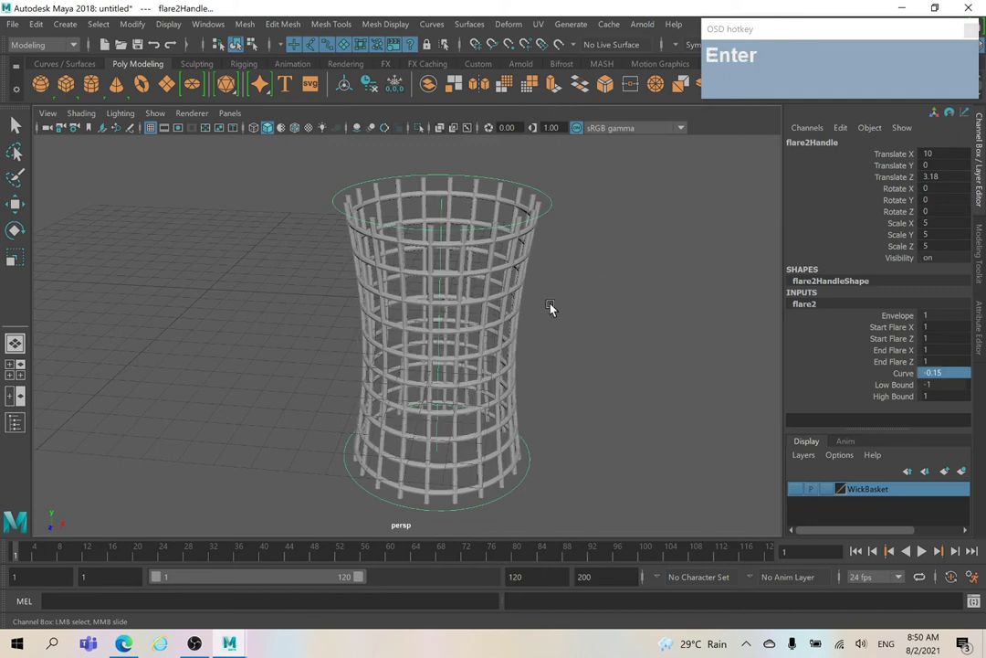
right_click(611, 290)
left_click(589, 295)
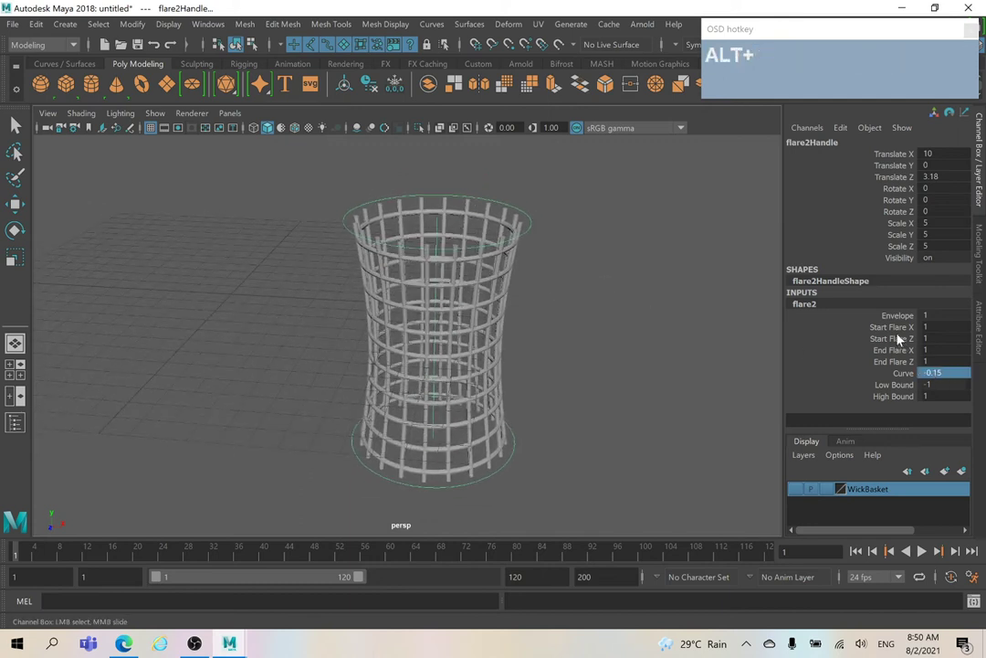
Set Start Flare X/Z to 1.1 and End Flare X/Z to 1.3, widening the top more than the bottom
left_click(896, 334)
left_click(897, 342)
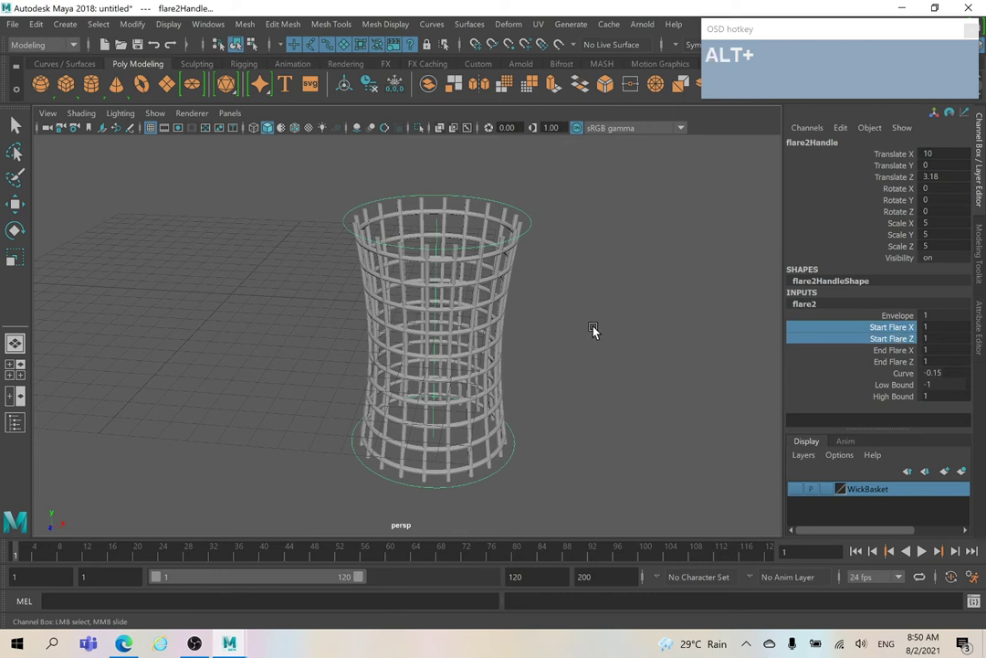
left_click_drag(602, 315, 858, 335)
left_click(891, 354)
left_click(891, 362)
left_click_drag(610, 311, 611, 311)
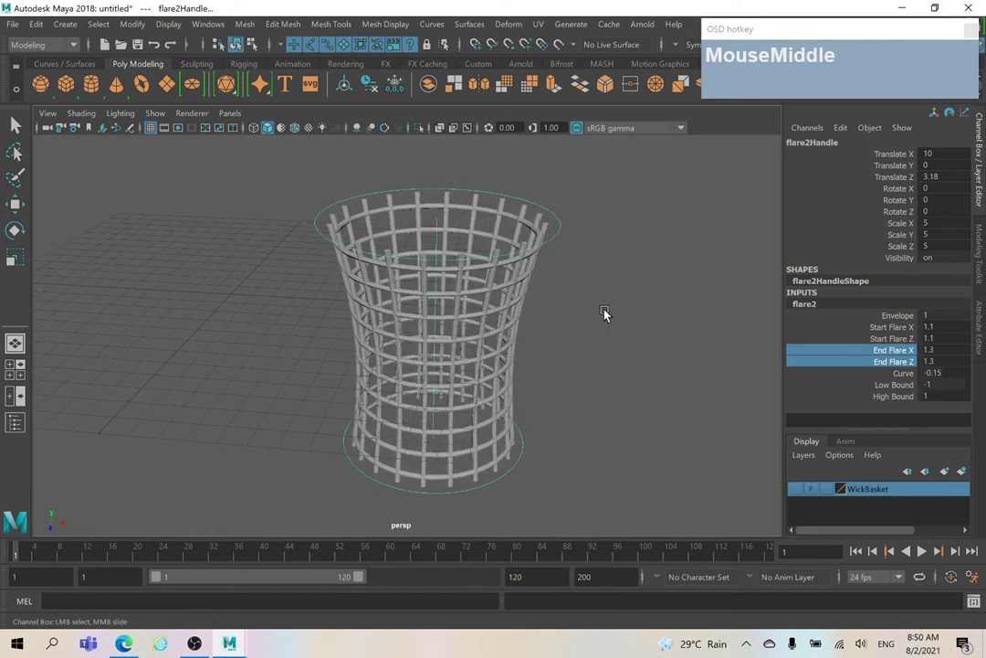
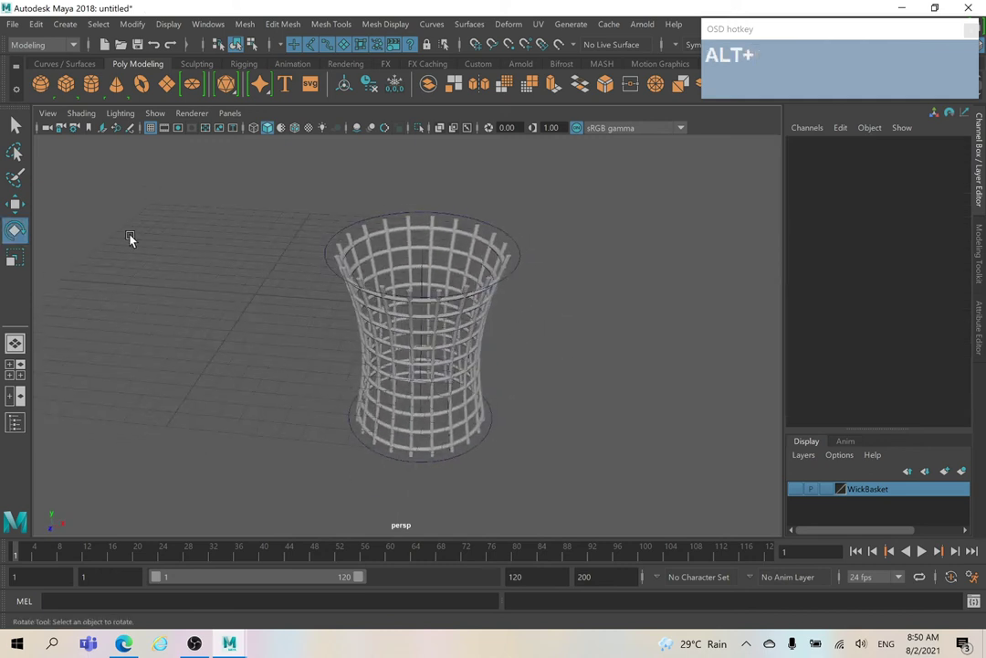
Create a torus with section radius 0.1 and widen its ring radius to basket size
left_click(143, 92)
left_click(265, 285)
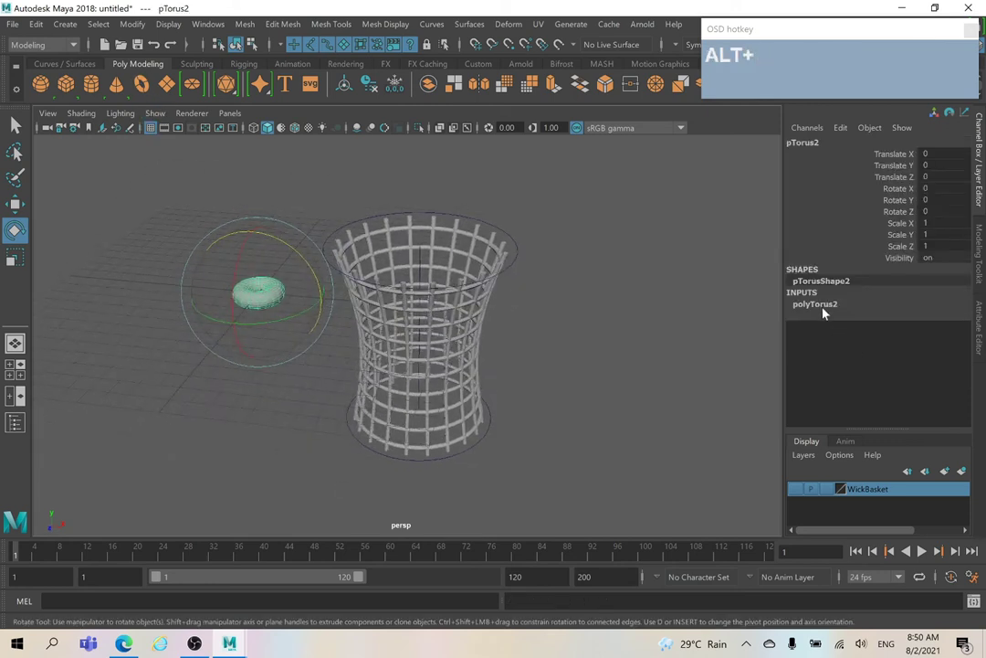
left_click(831, 310)
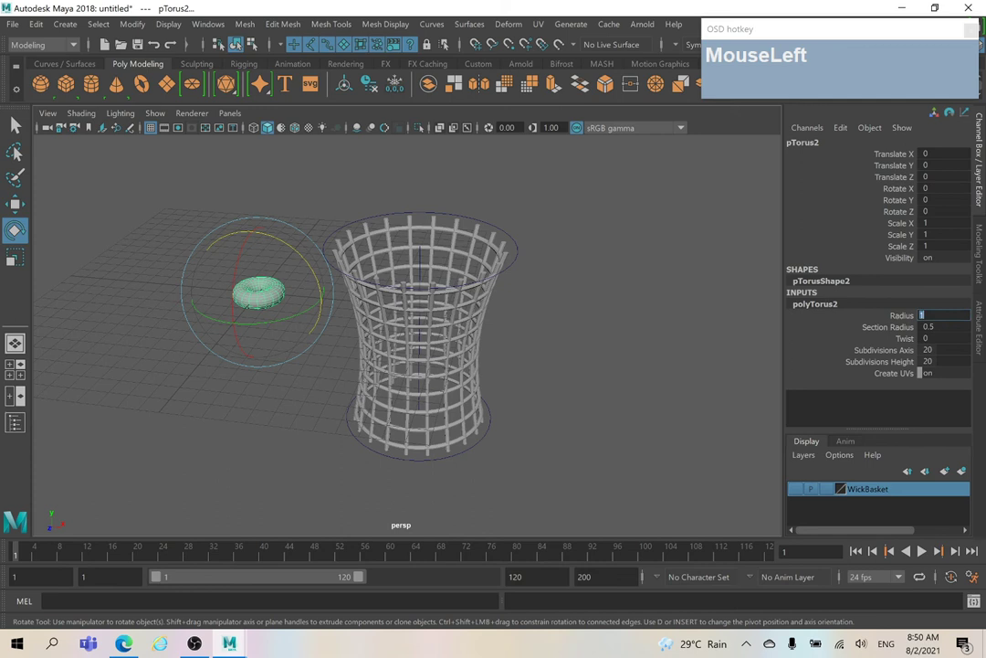
key("1")
key("Return")
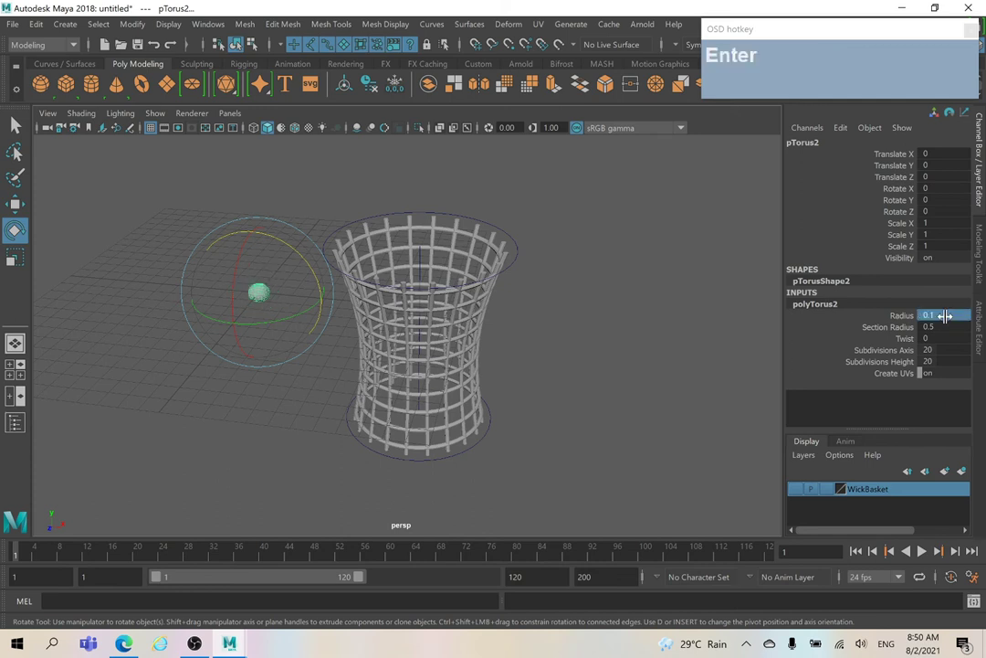
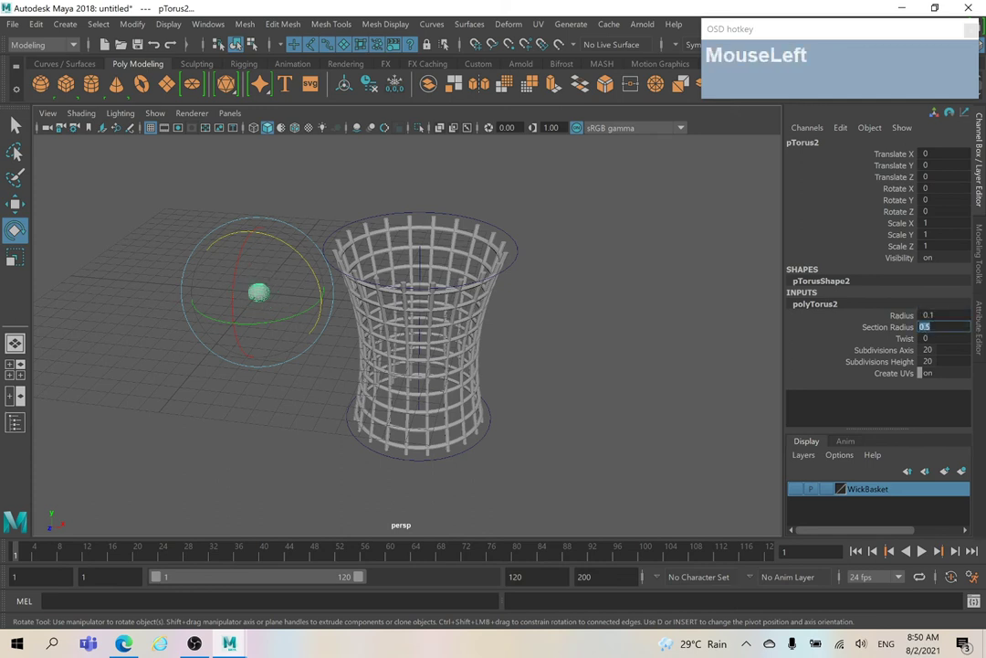
key("BackSpace")
key("Return")
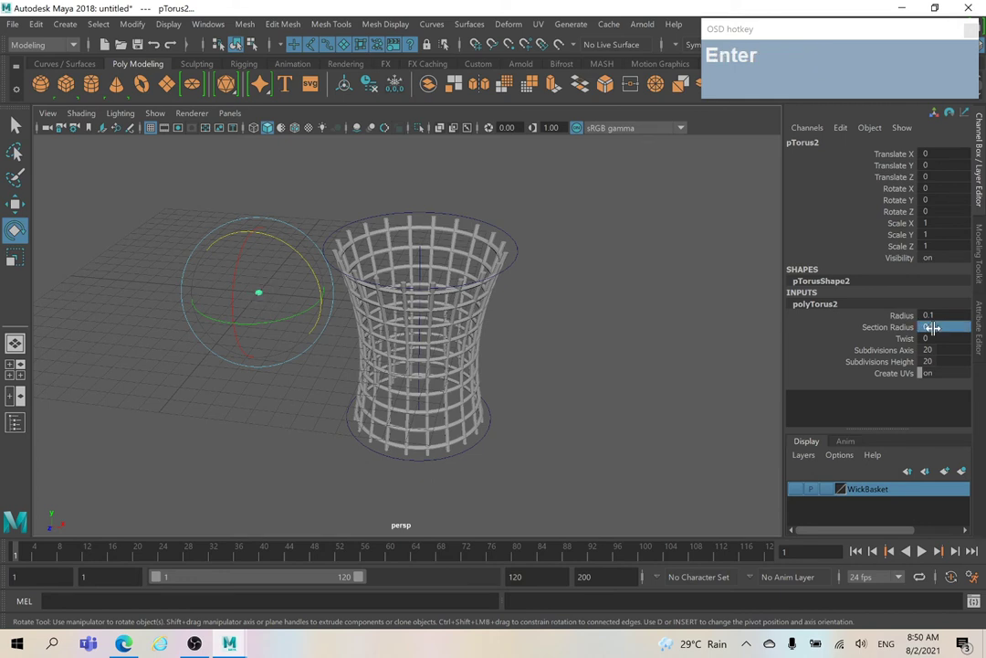
left_click(899, 324)
left_click_drag(329, 324, 491, 327)
left_click(492, 327)
right_click(497, 323)
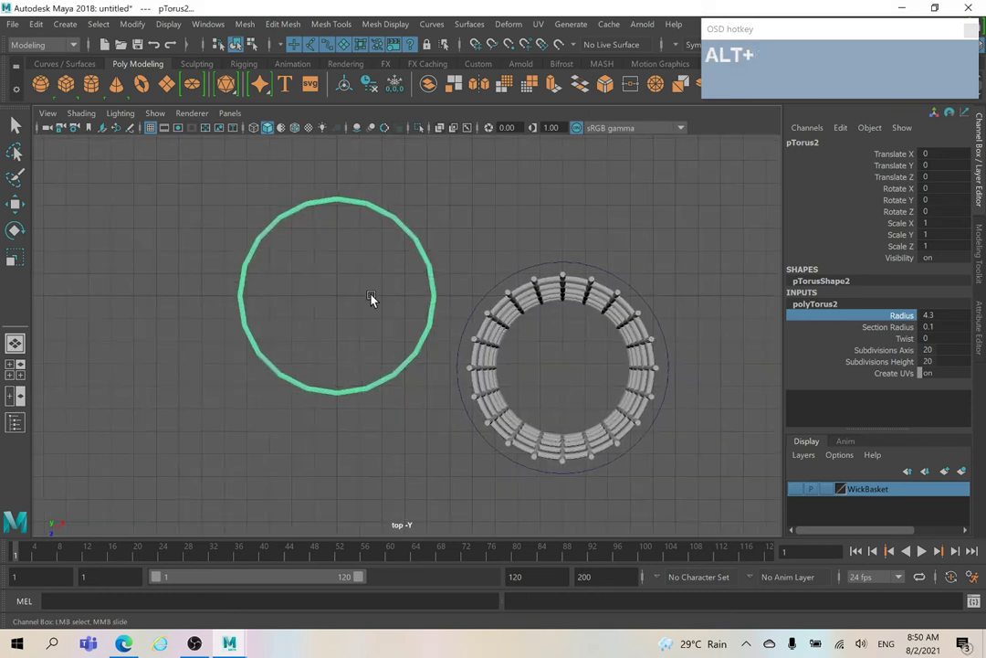
Centre the ring over the basket, set its radius to 4.2 and axis subdivisions to 200
key("alt+w")
left_click_drag(392, 350, 609, 415)
middle_click(603, 406)
right_click(476, 367)
middle_click(588, 388)
left_click_drag(515, 394, 762, 374)
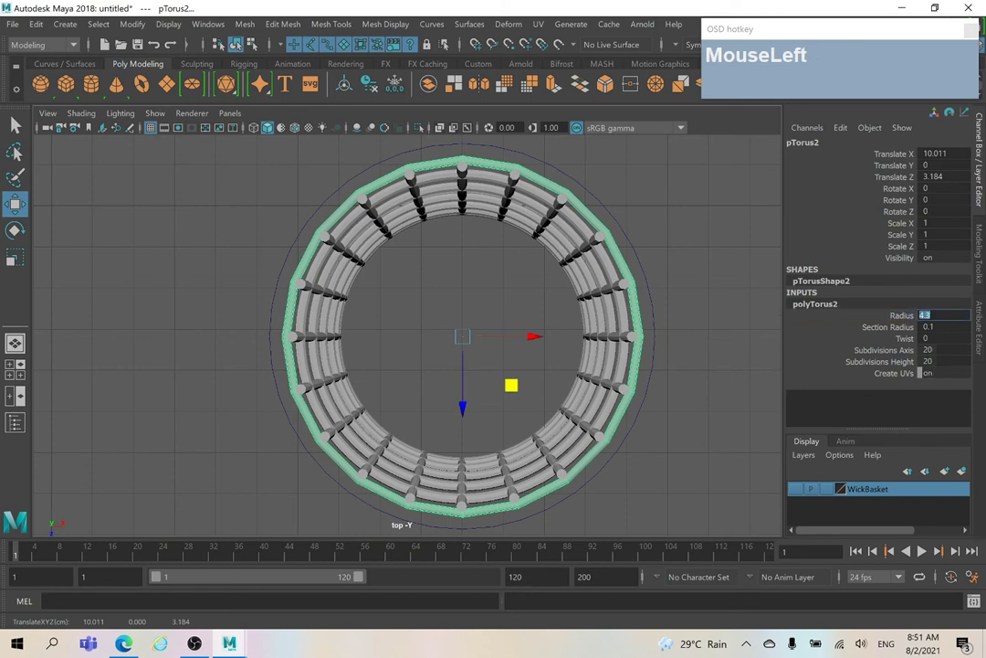
type("42")
key("Return")
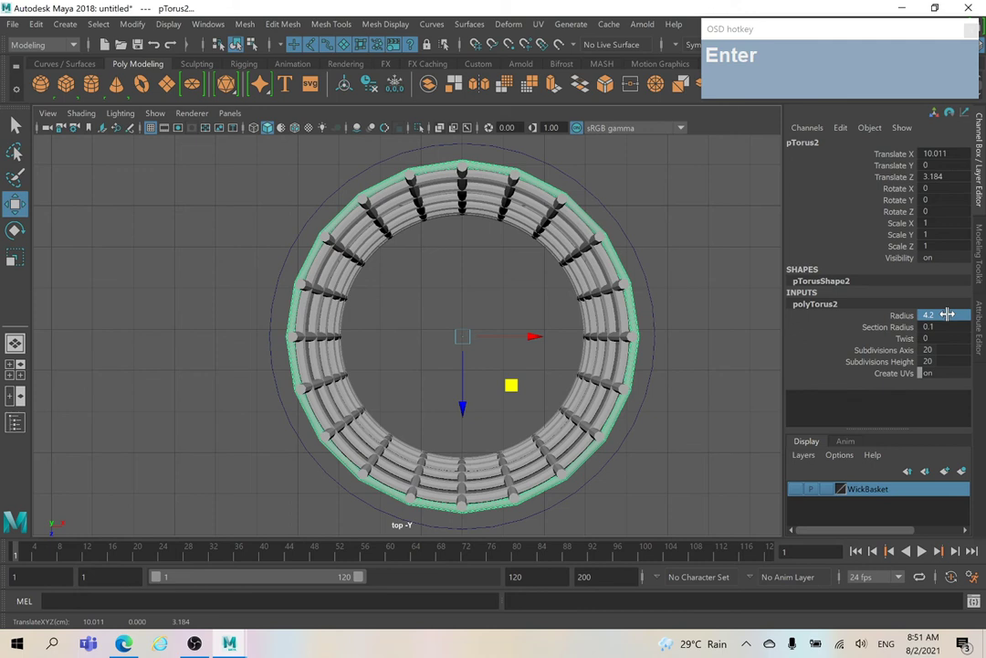
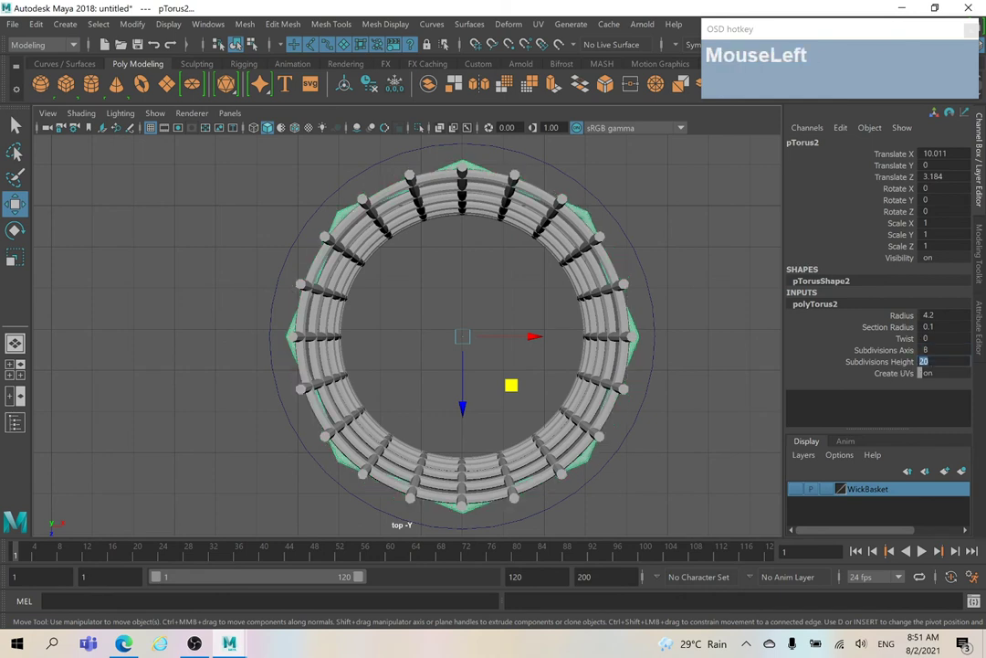
type("200")
key("Return")
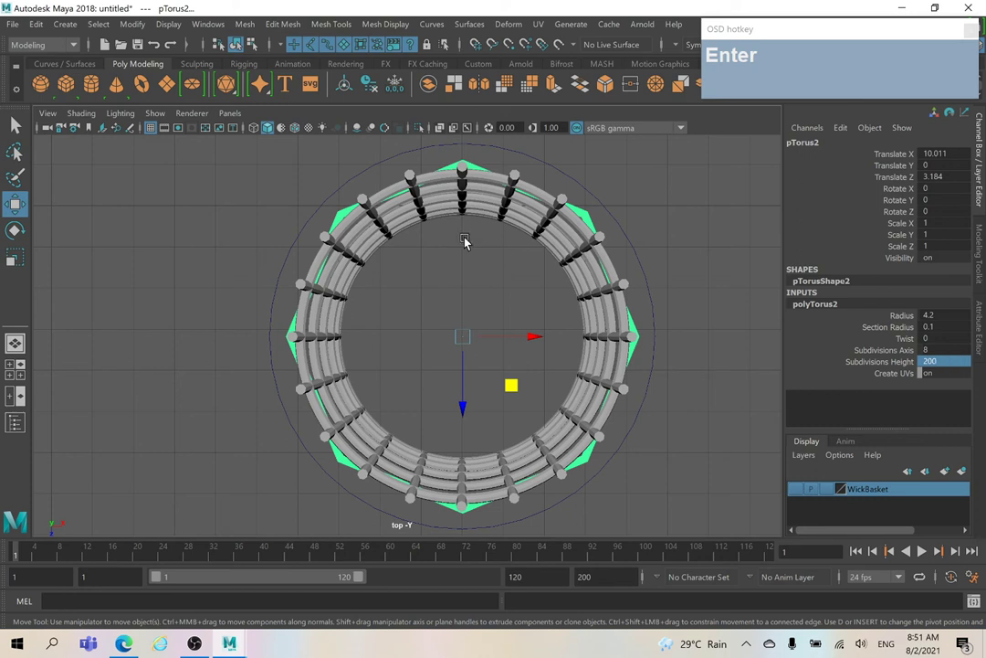
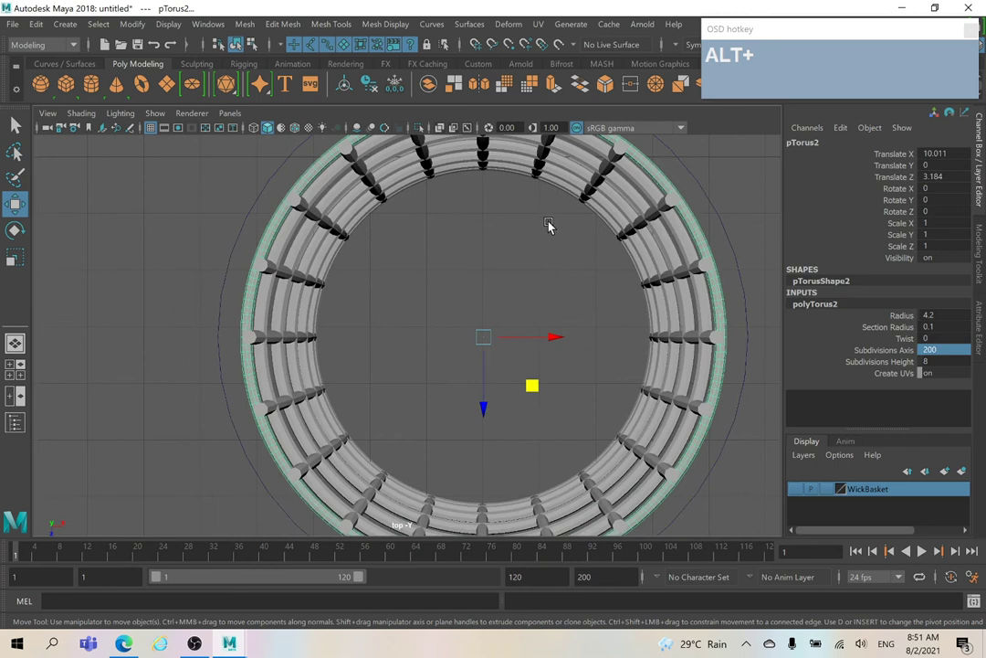
Raise the ring onto the basket's top edge as its rim
middle_click(537, 231)
right_click(520, 244)
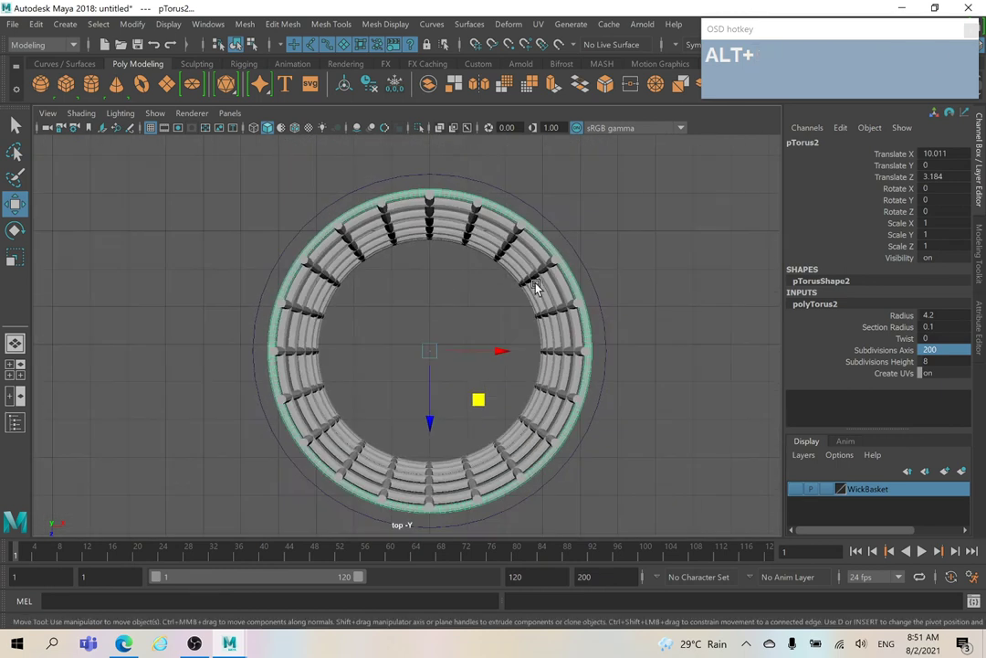
left_click(471, 302)
left_click_drag(427, 270, 437, 169)
left_click(468, 247)
key("alt+f")
left_click(521, 268)
left_click_drag(414, 282, 416, 284)
right_click(598, 265)
middle_click(548, 432)
left_click(562, 298)
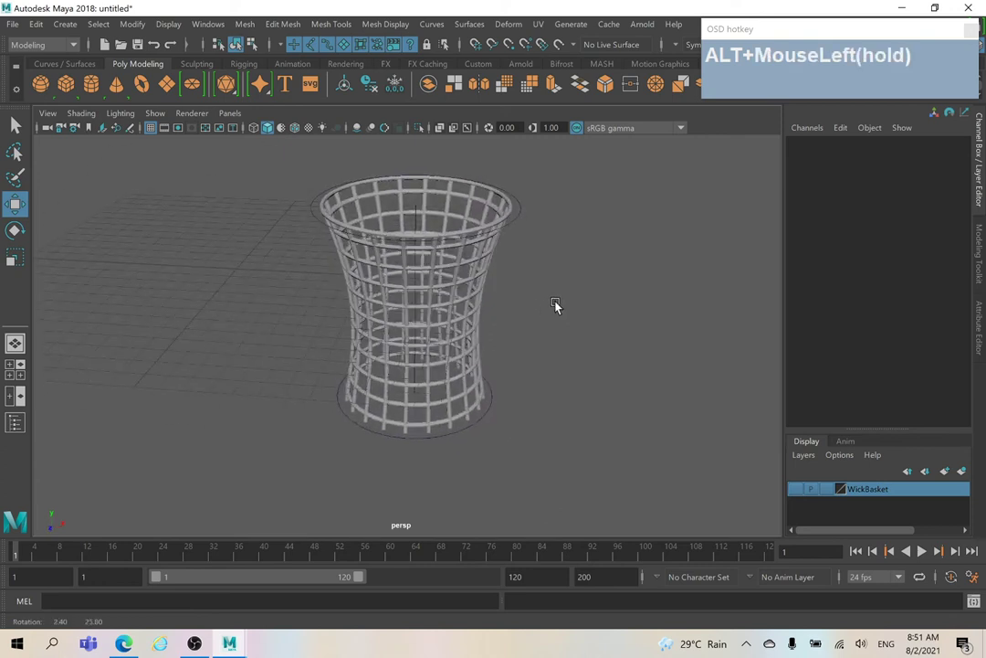
Create a default polygon cylinder (radius 1, height 2) beside the rimmed basket
middle_click(539, 317)
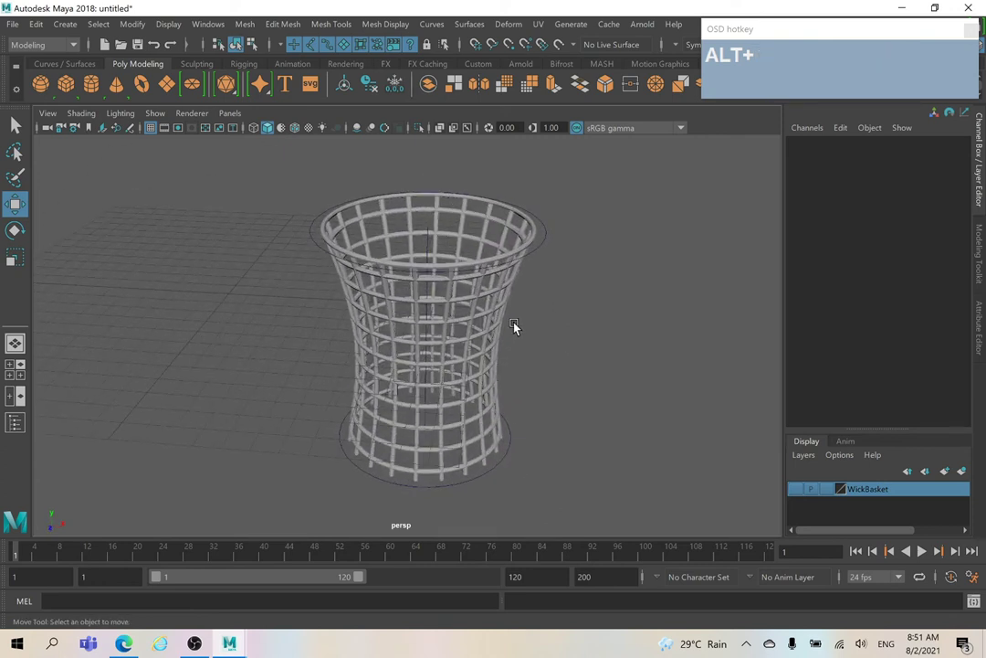
left_click(94, 87)
right_click(184, 250)
Flatten the cylinder in the Channel Box: height 0.2, radius 3.7, caps subdivisions 6
left_click(833, 311)
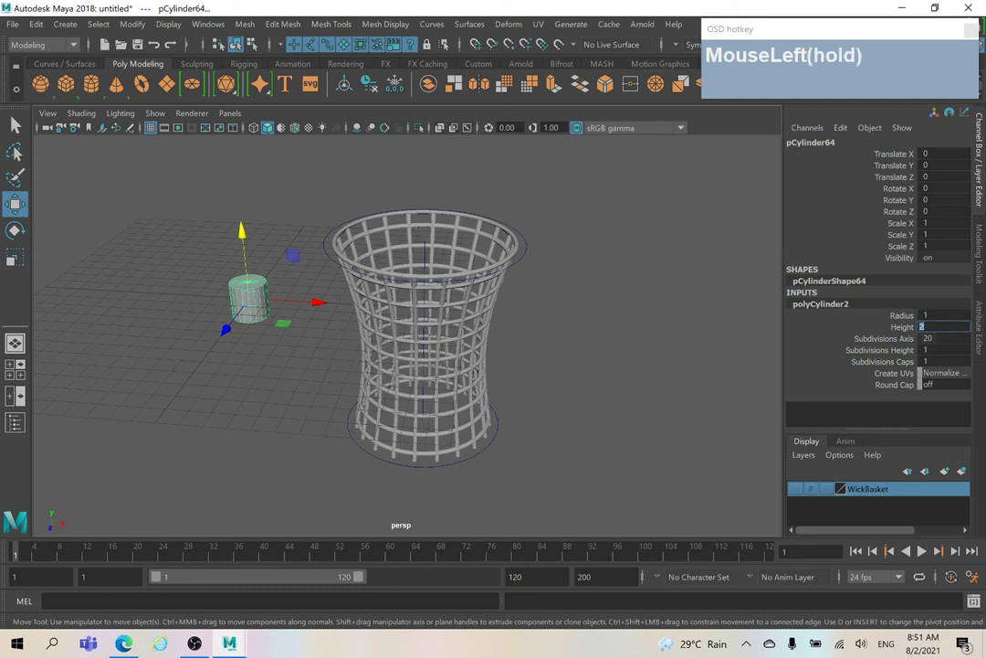
key("2")
key("Return")
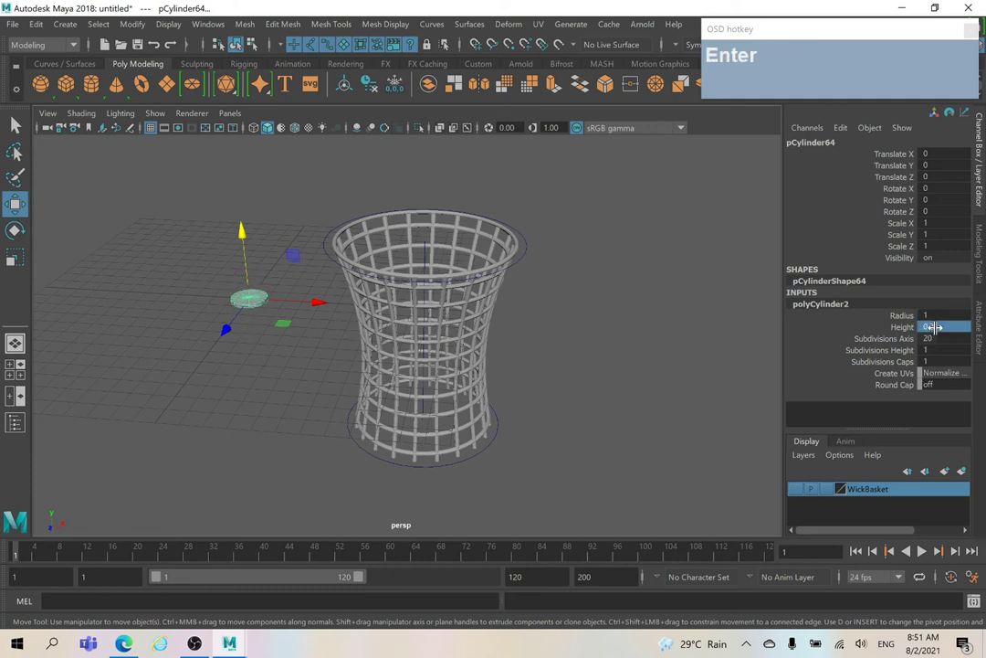
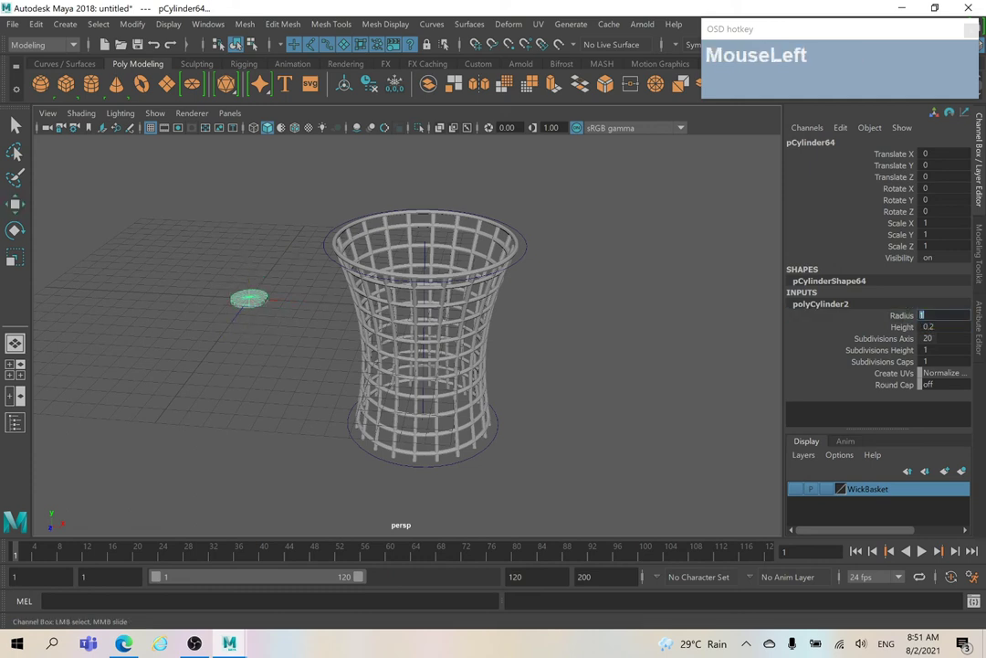
key("Return")
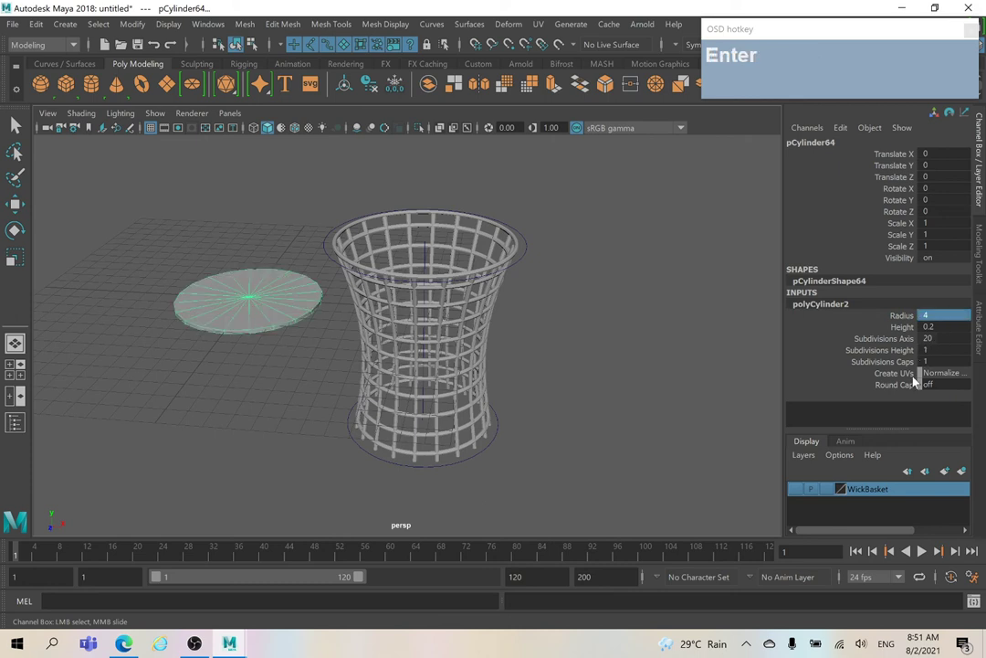
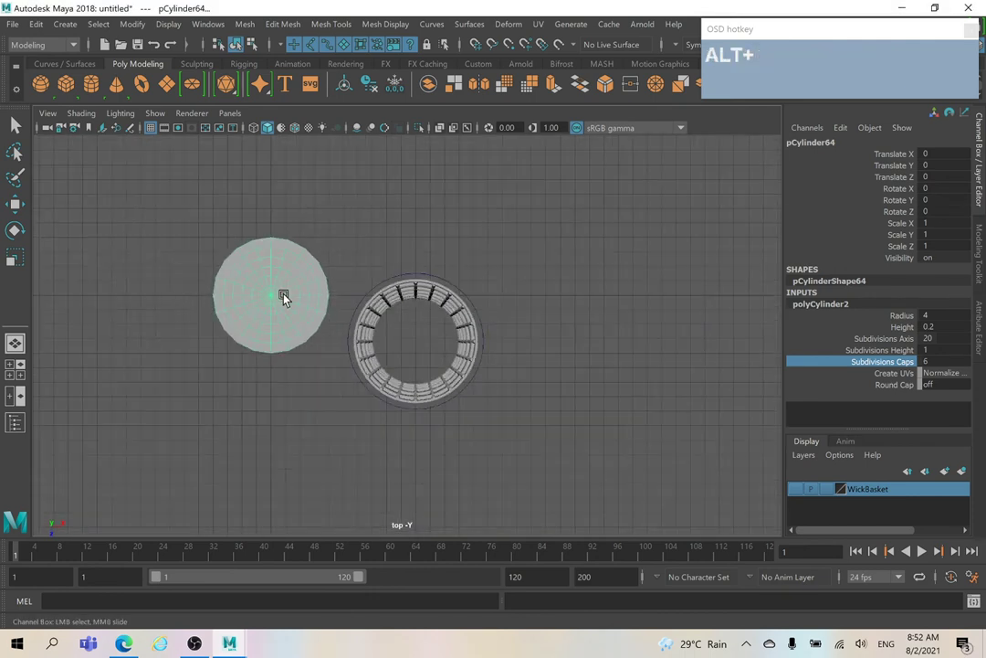
key("alt+w")
Move the flattened disc across and up toward the bottom of the basket
right_click(272, 339)
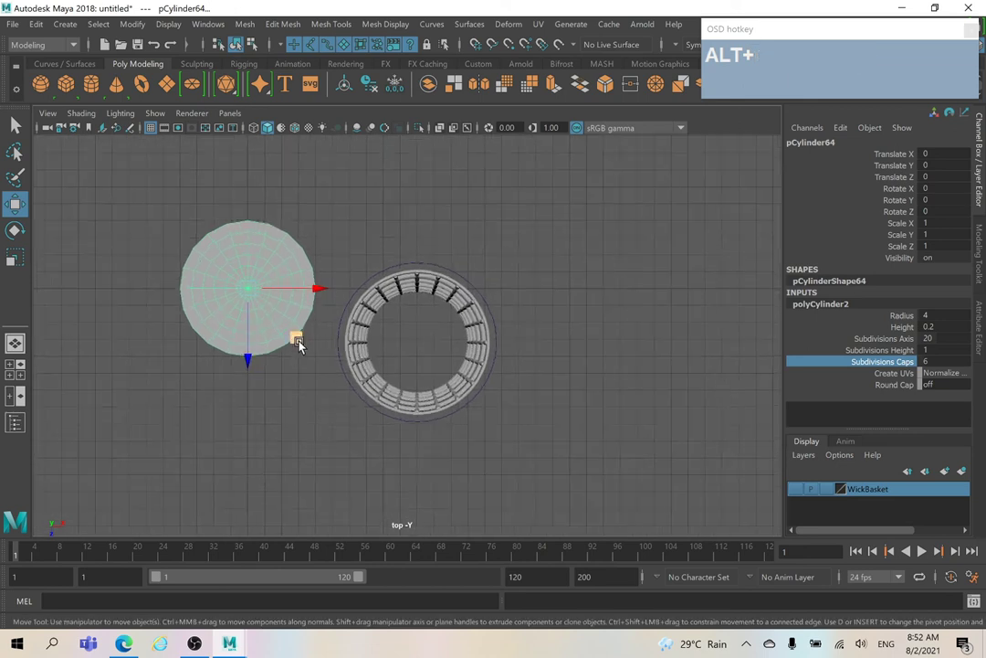
left_click_drag(297, 343, 470, 397)
right_click(382, 346)
middle_click(519, 422)
right_click(545, 377)
left_click_drag(484, 402, 497, 369)
left_click(445, 362)
left_click(431, 265)
Reduce the disc radius slightly and nudge it into place as the basket base
type("MouseLeftz")
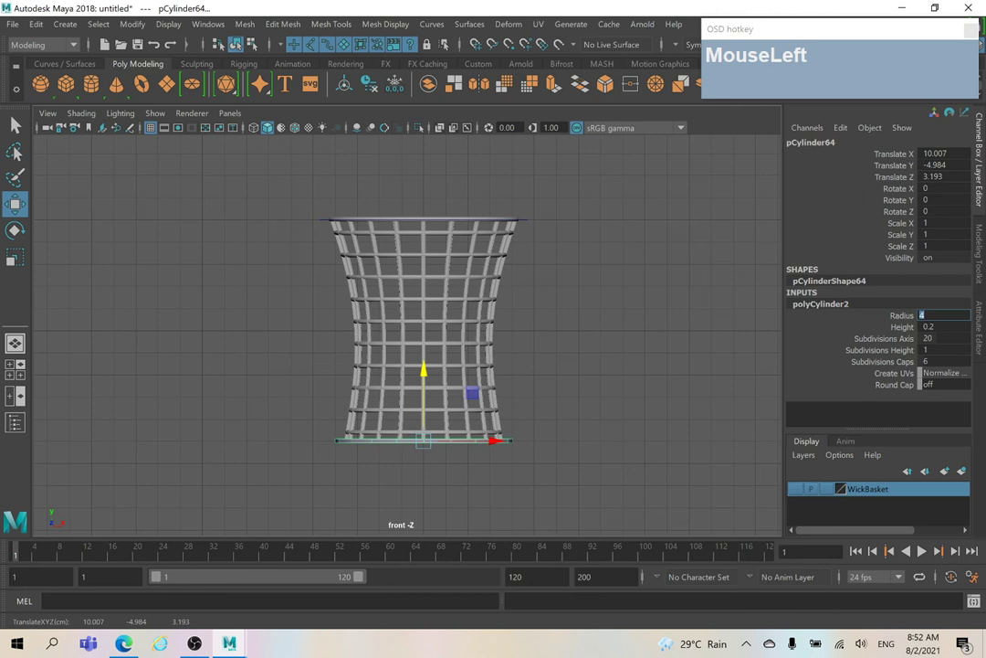
type("38")
key("Return")
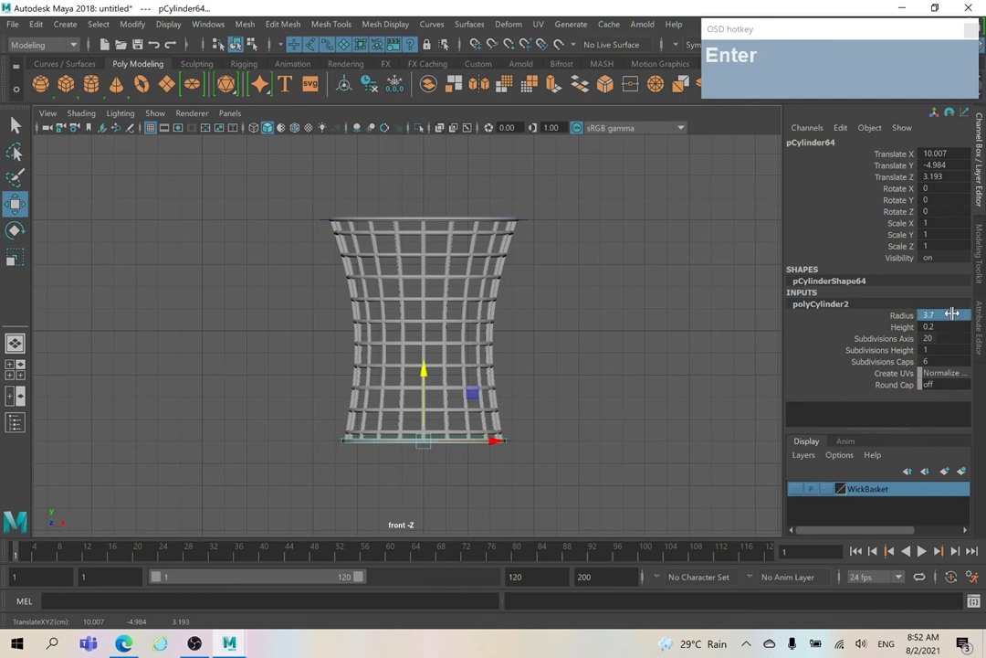
right_click(424, 350)
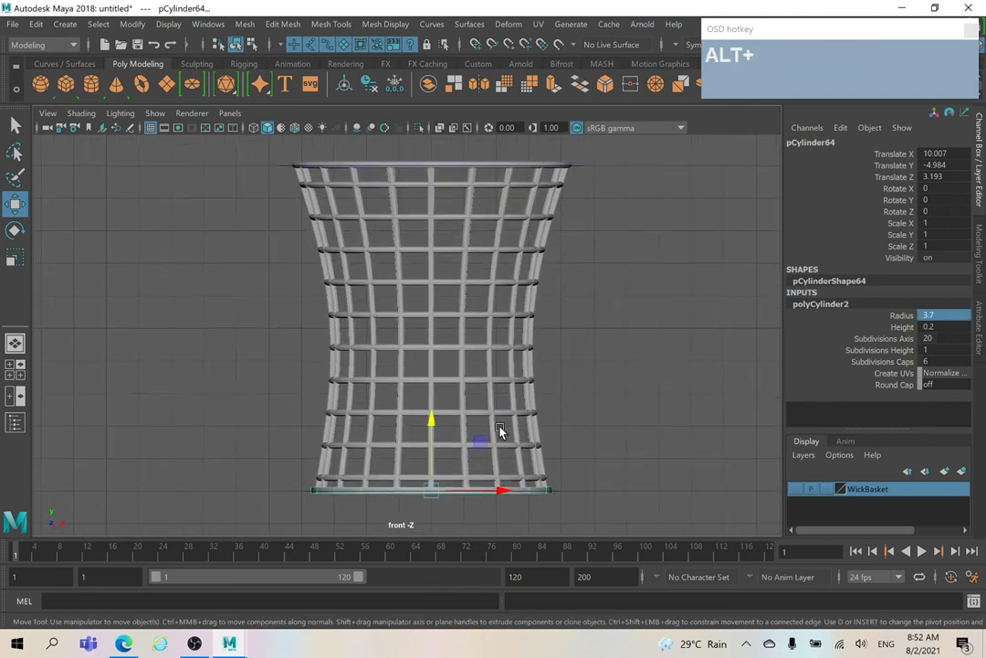
middle_click(482, 417)
left_click_drag(487, 409, 519, 321)
left_click(529, 325)
left_click(556, 279)
middle_click(508, 309)
right_click(512, 304)
middle_click(555, 321)
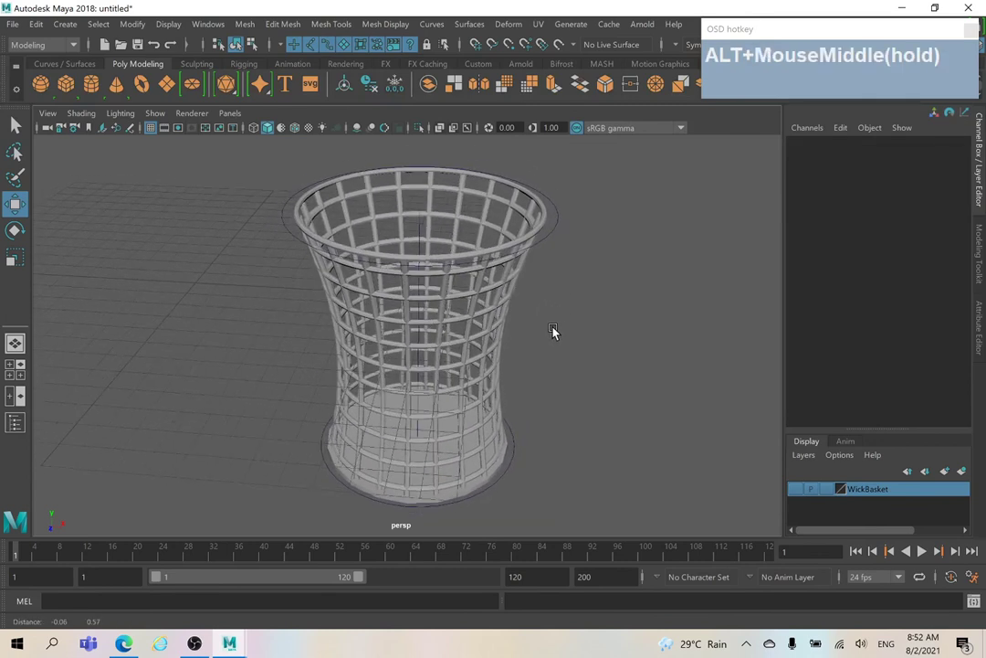